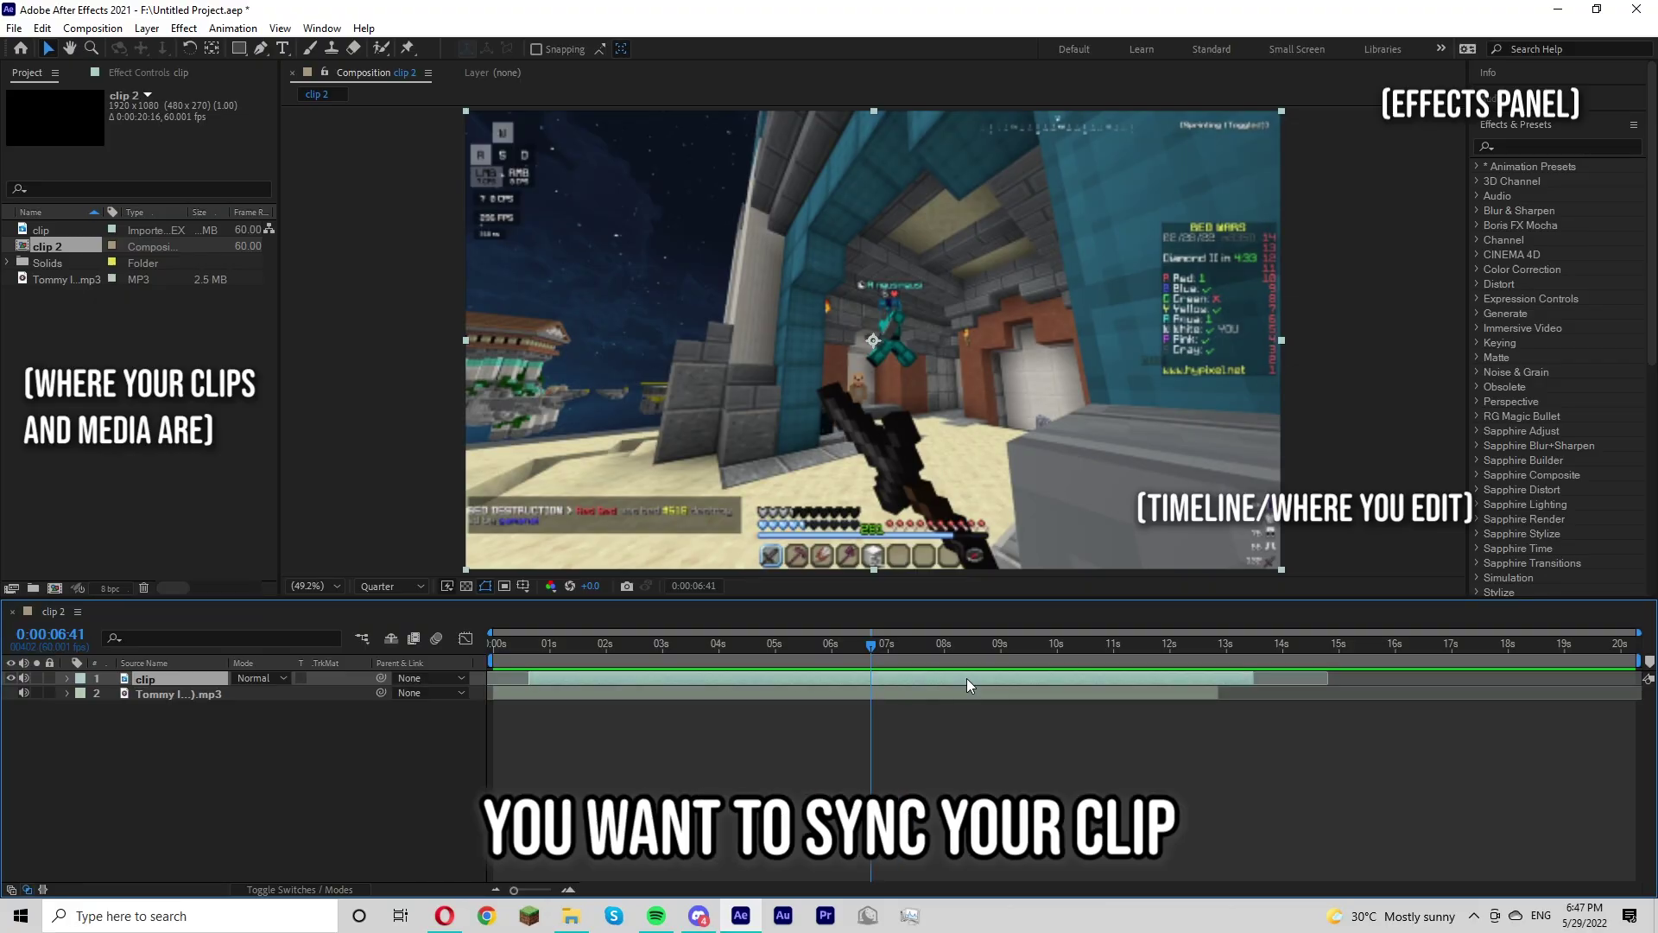
Slide the gameplay clip layer along the timeline so it syncs with the mp3 track.
key(d)
key(s)
drag(958, 691, 856, 648)
key(s)
Bring up the timeline's New menu to start adding a layer above the clip.
right_click(848, 651)
right_click(848, 651)
right_click(848, 651)
click(848, 651)
key(s)
key(d)
click(848, 651)
Create an adjustment layer and place it above the gameplay clip.
key(w)
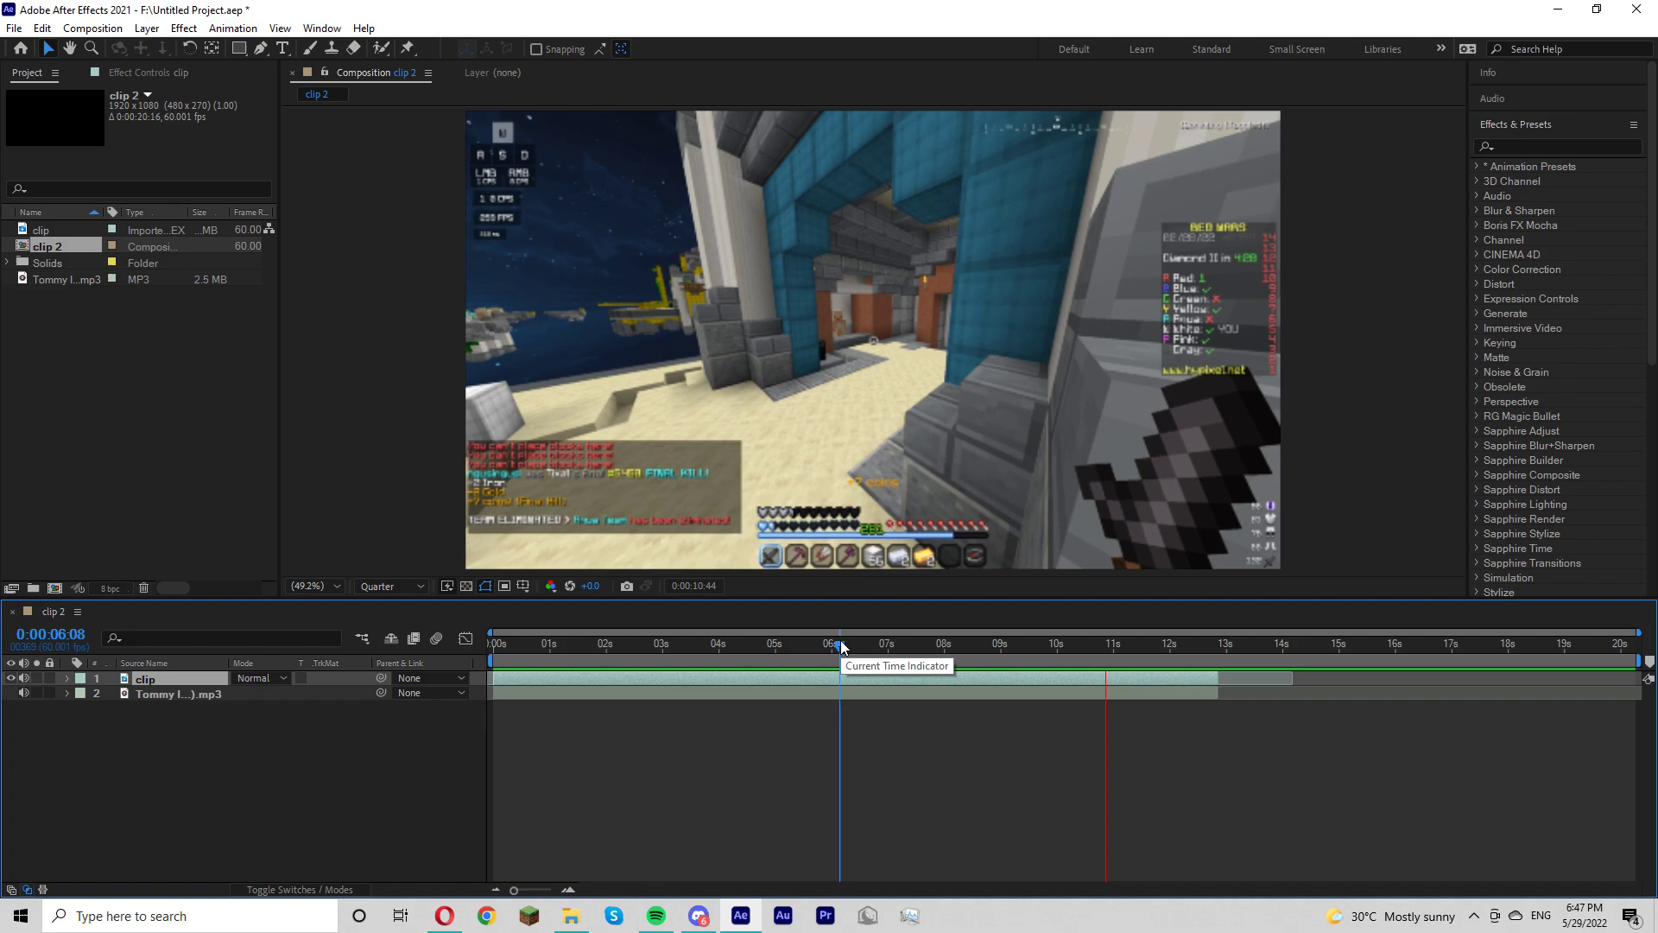
key(a)
key(d)
drag(968, 696, 351, 58)
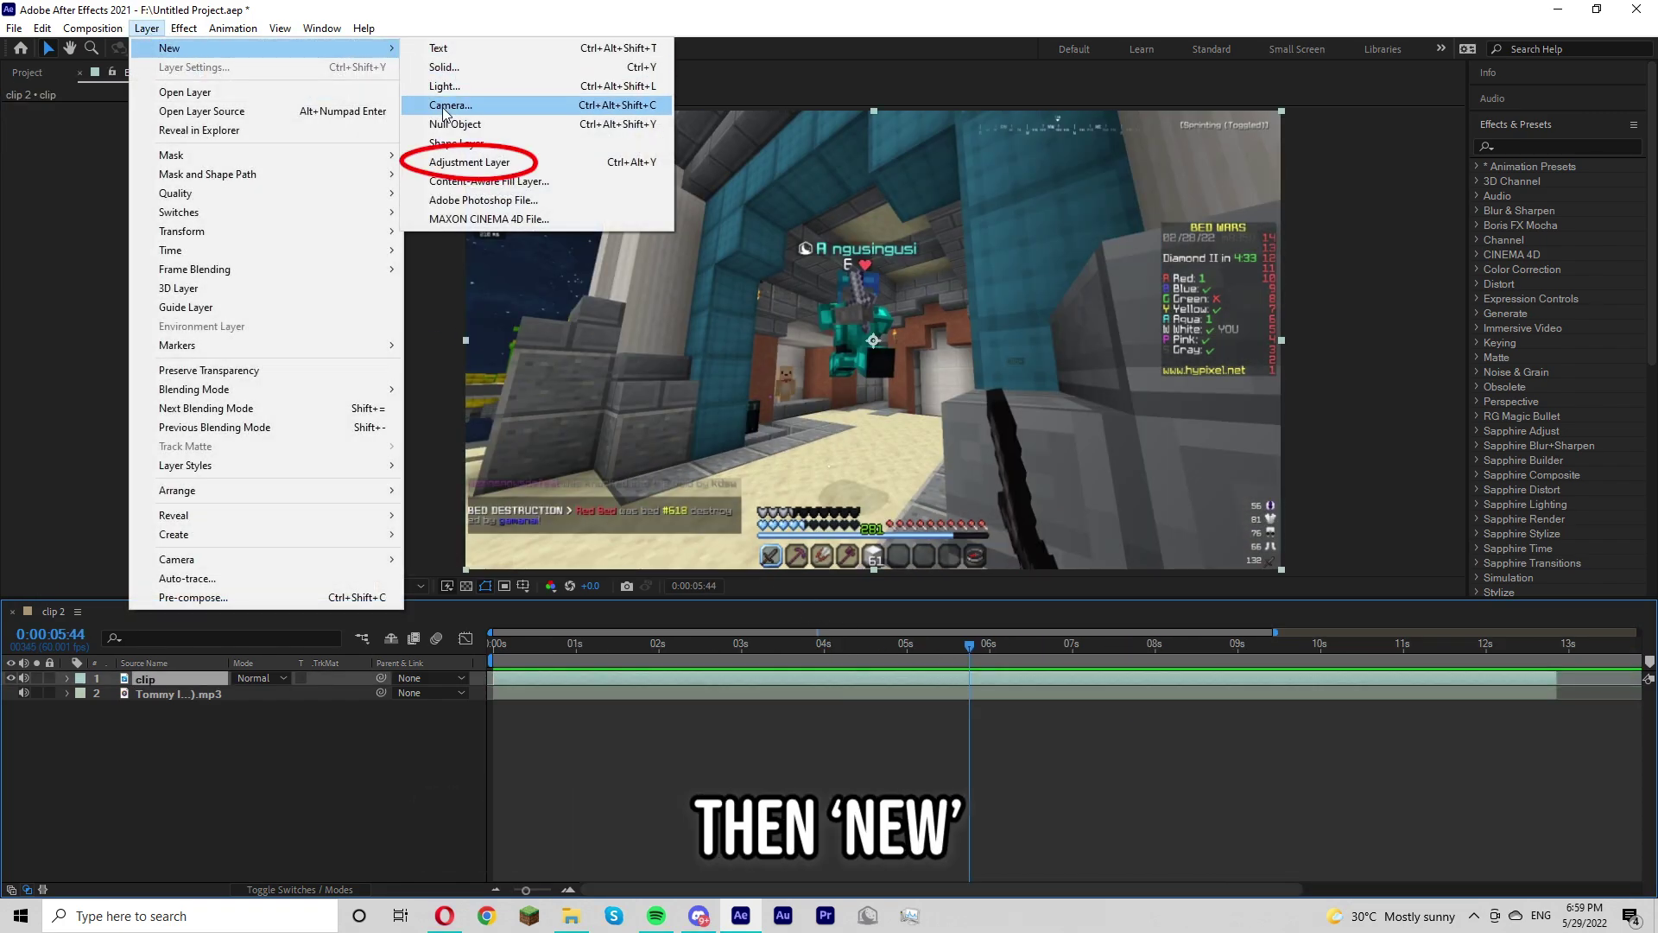
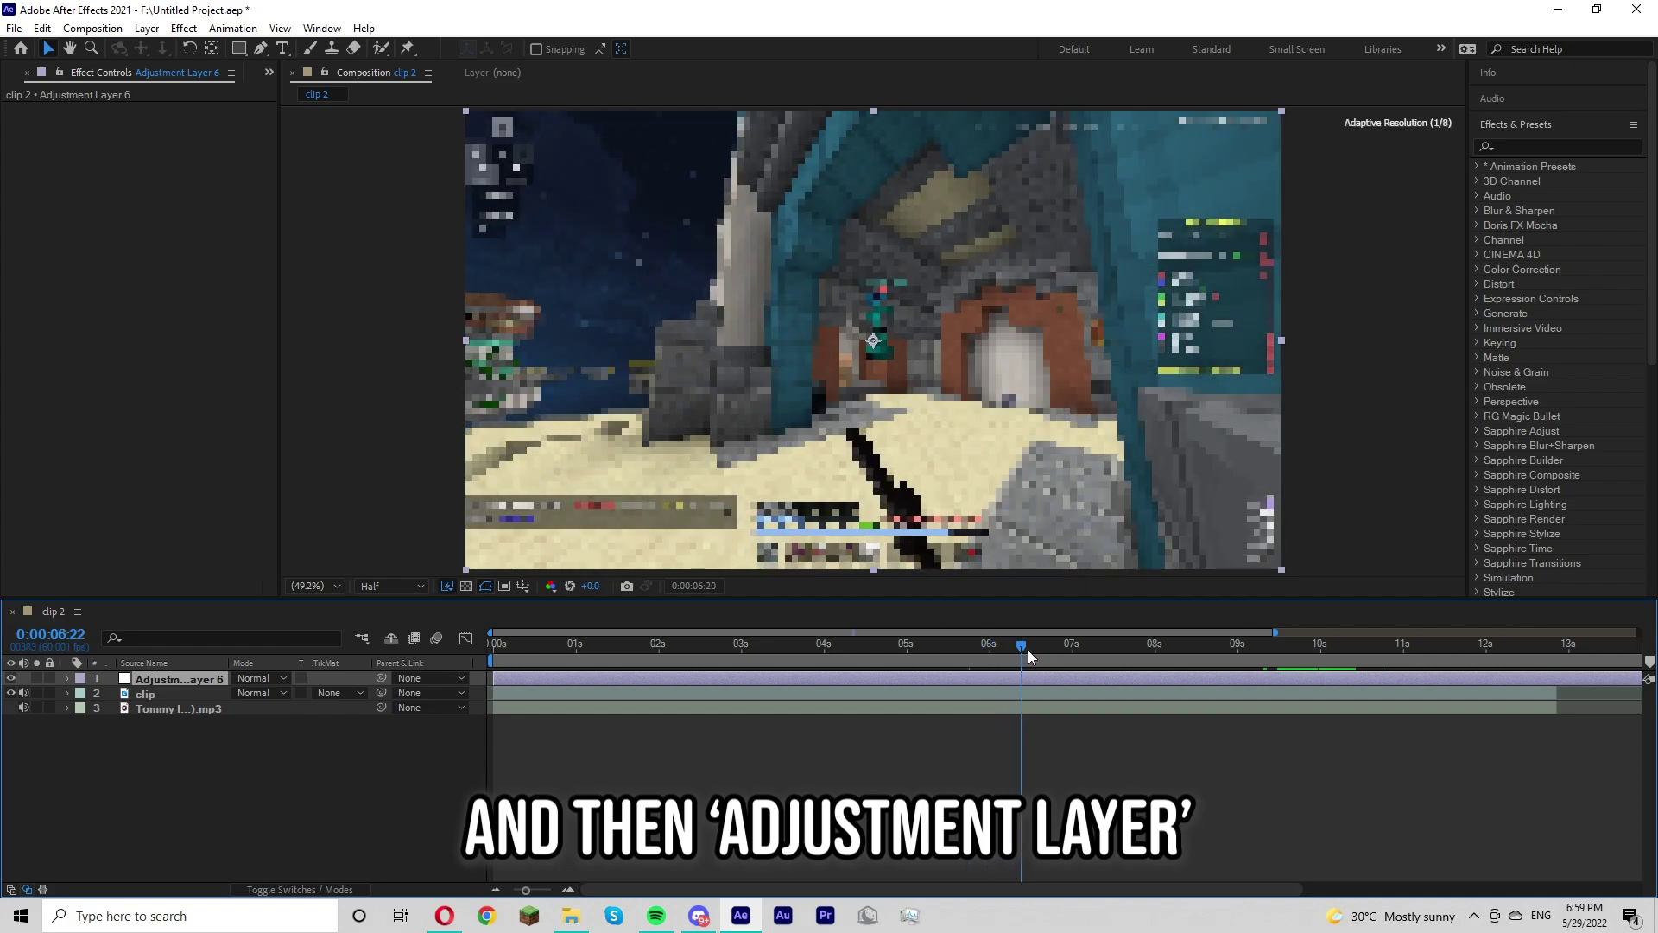
Trim the adjustment layer's in and out points to a short span around the kill frame.
drag(1099, 657, 1156, 658)
right_click(1215, 663)
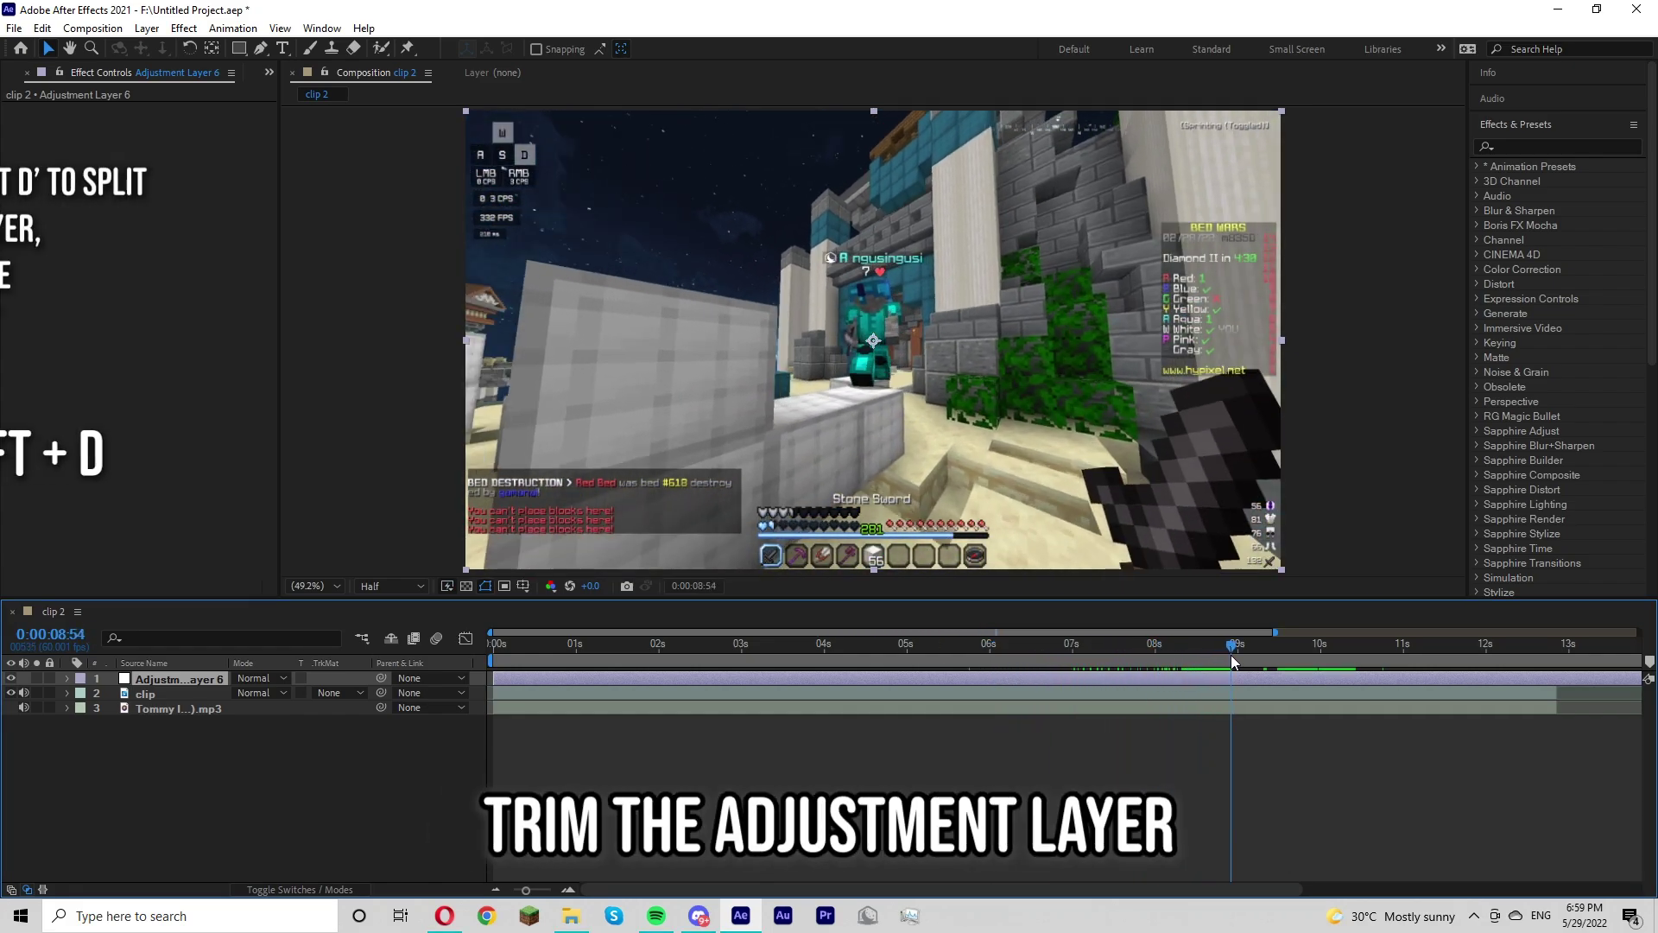
drag(1292, 655, 1327, 662)
Apply S_Shake to the adjustment layer and keyframe Amplitude from 0.7 down to 0.
key(d)
click(1295, 664)
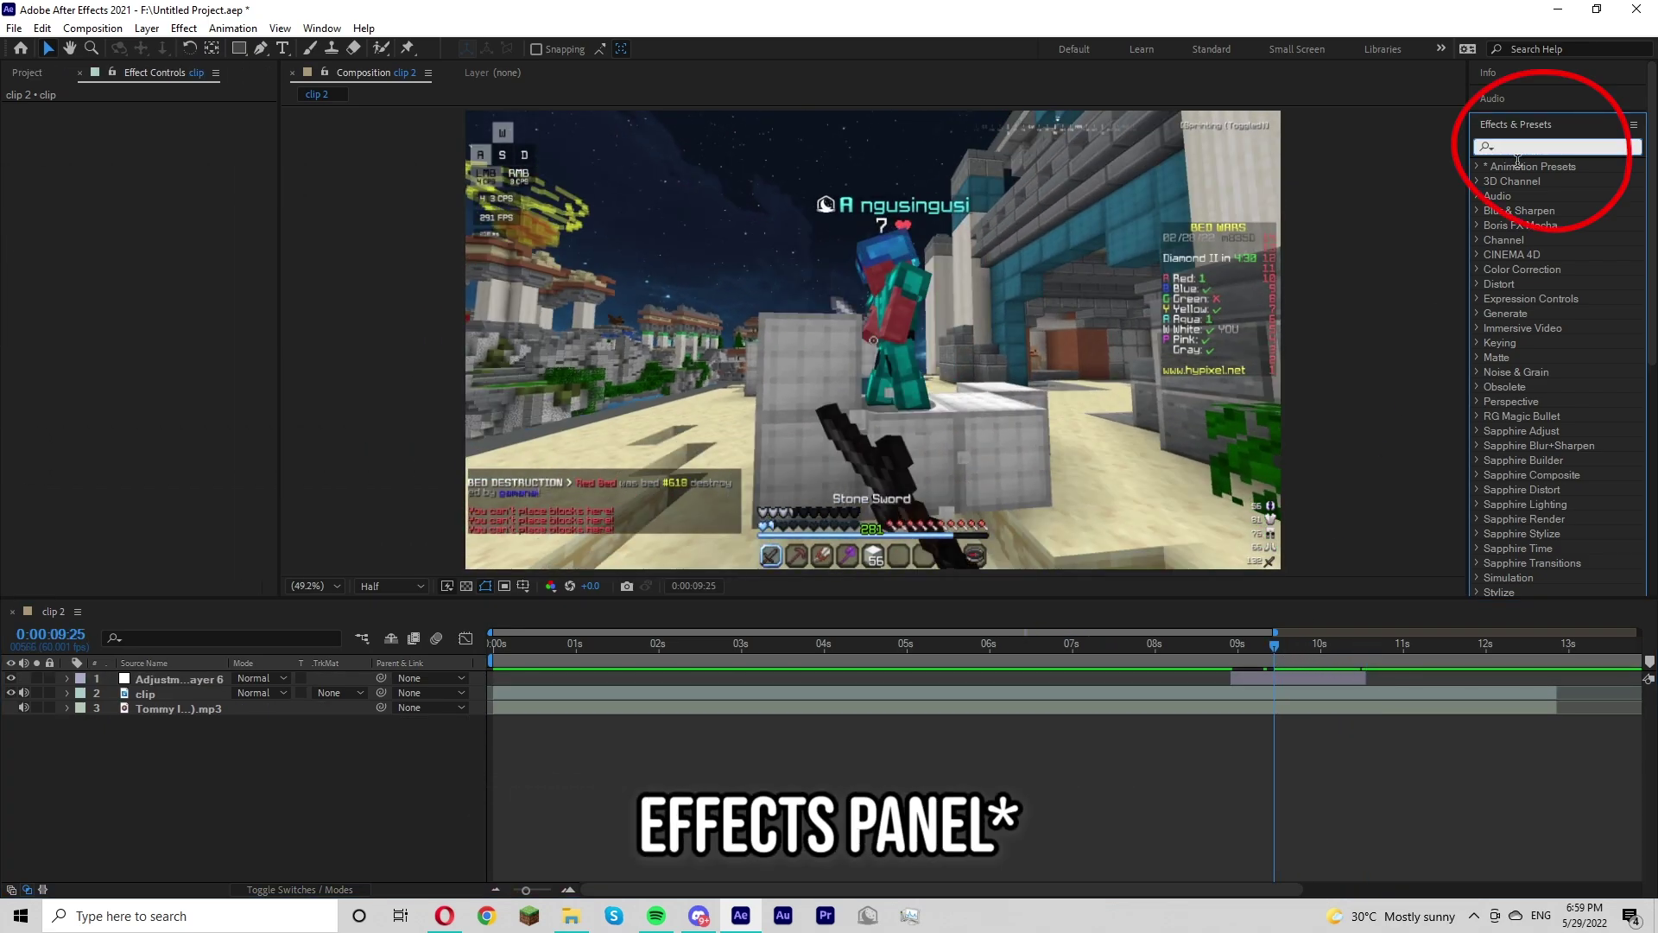
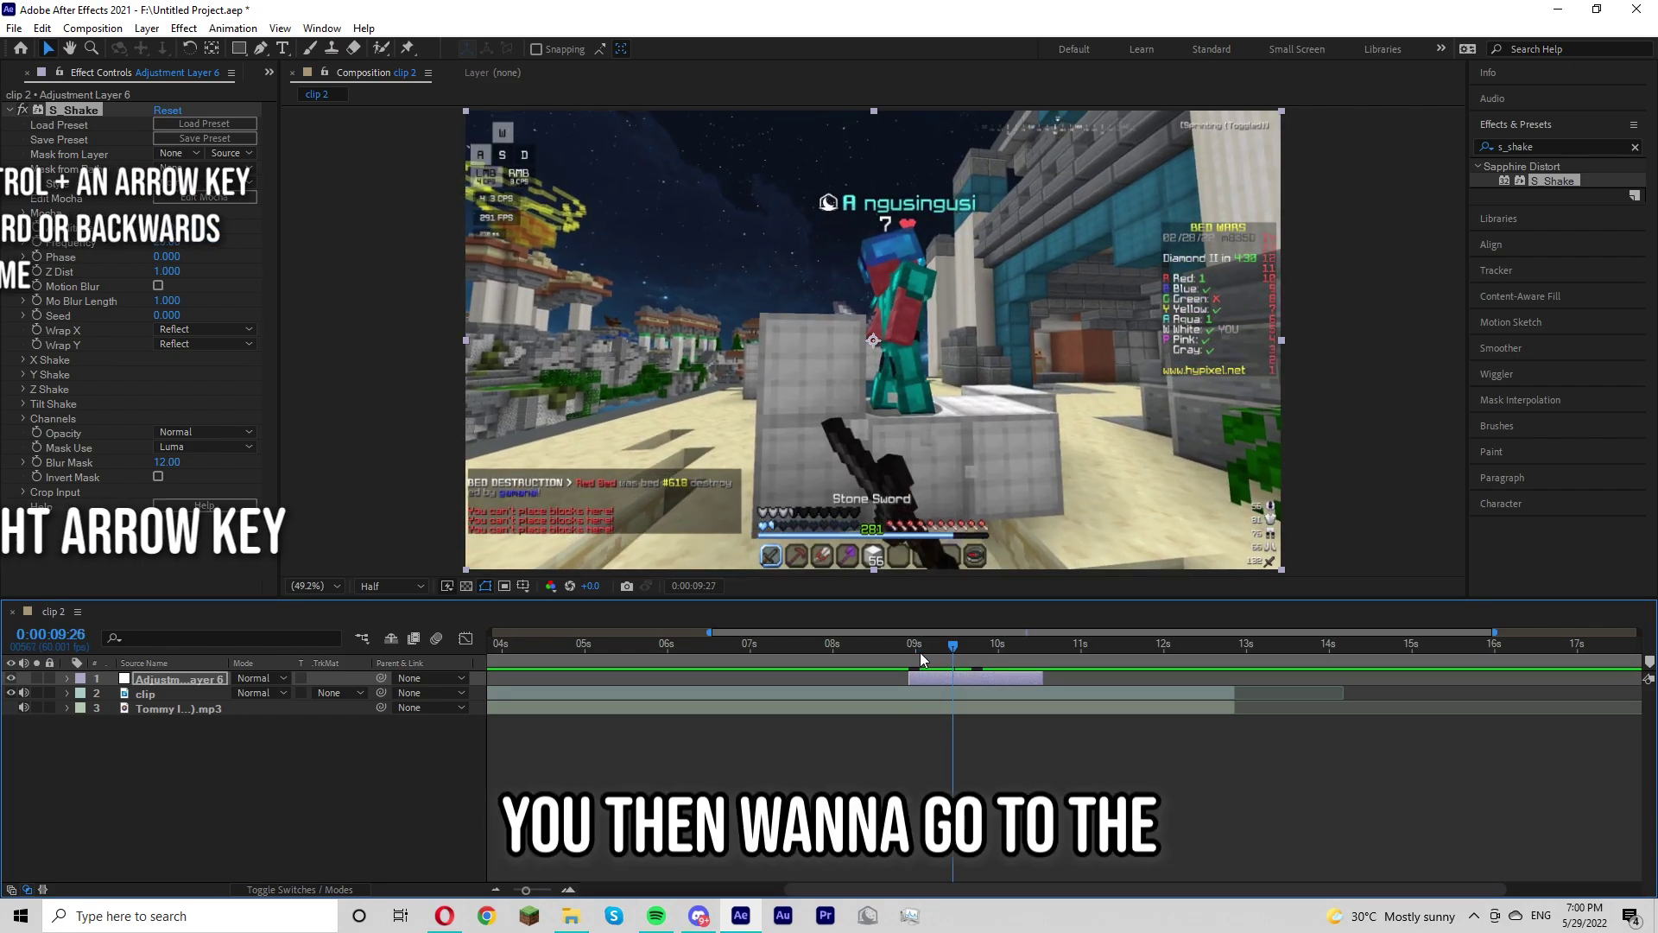
key(d)
click(928, 663)
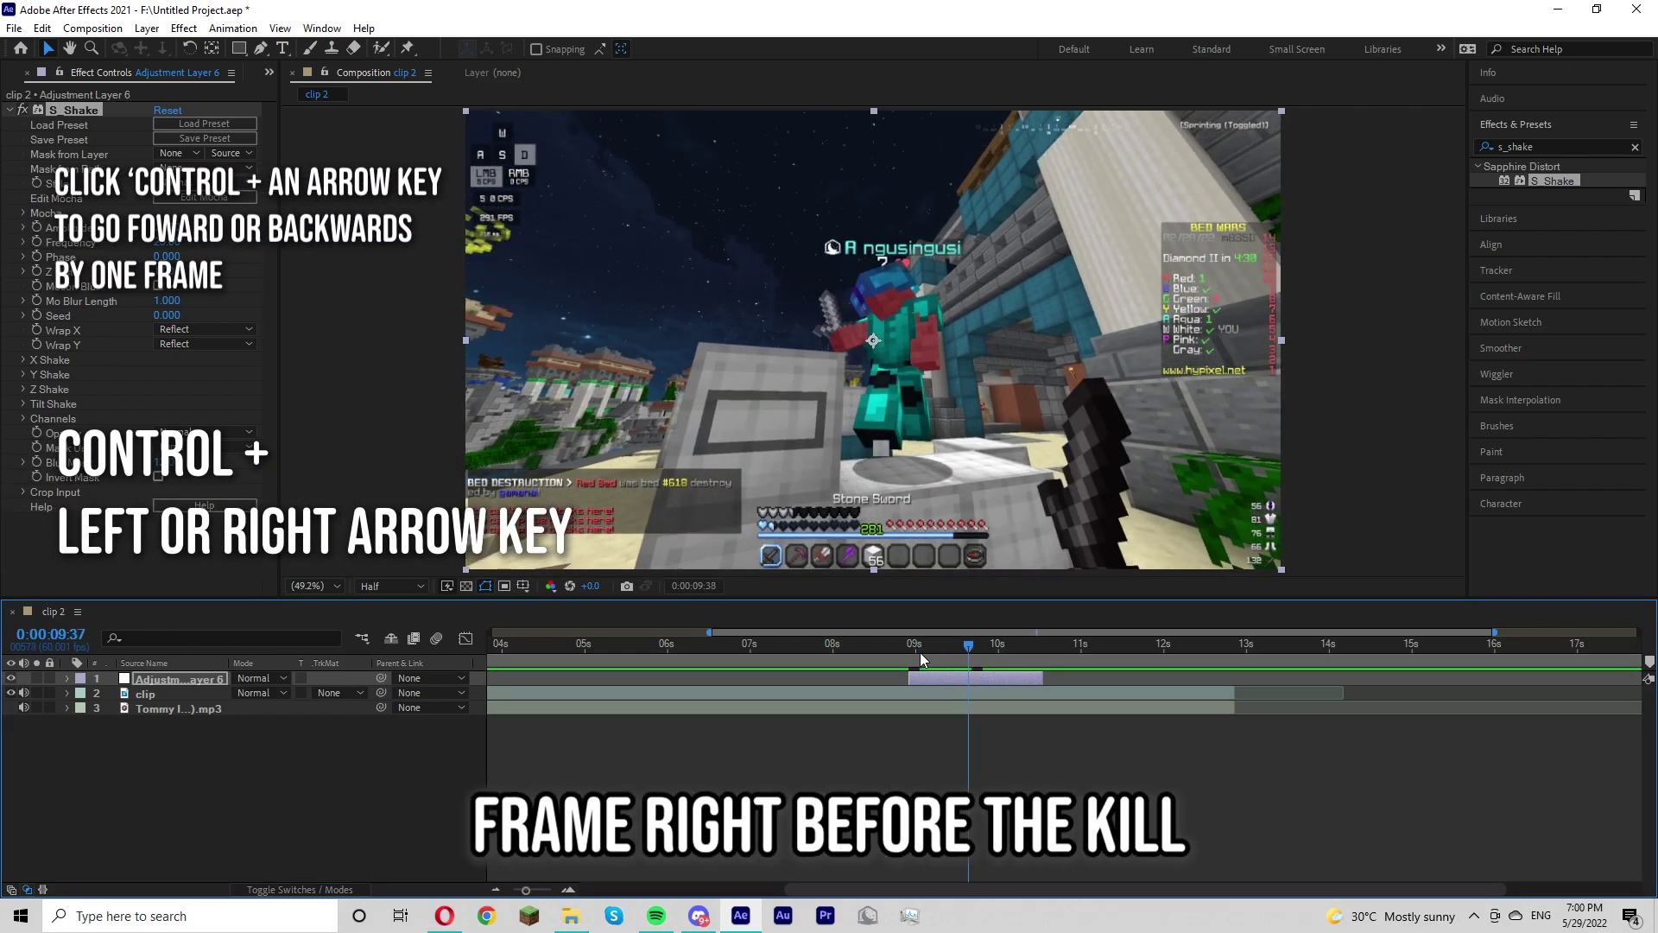
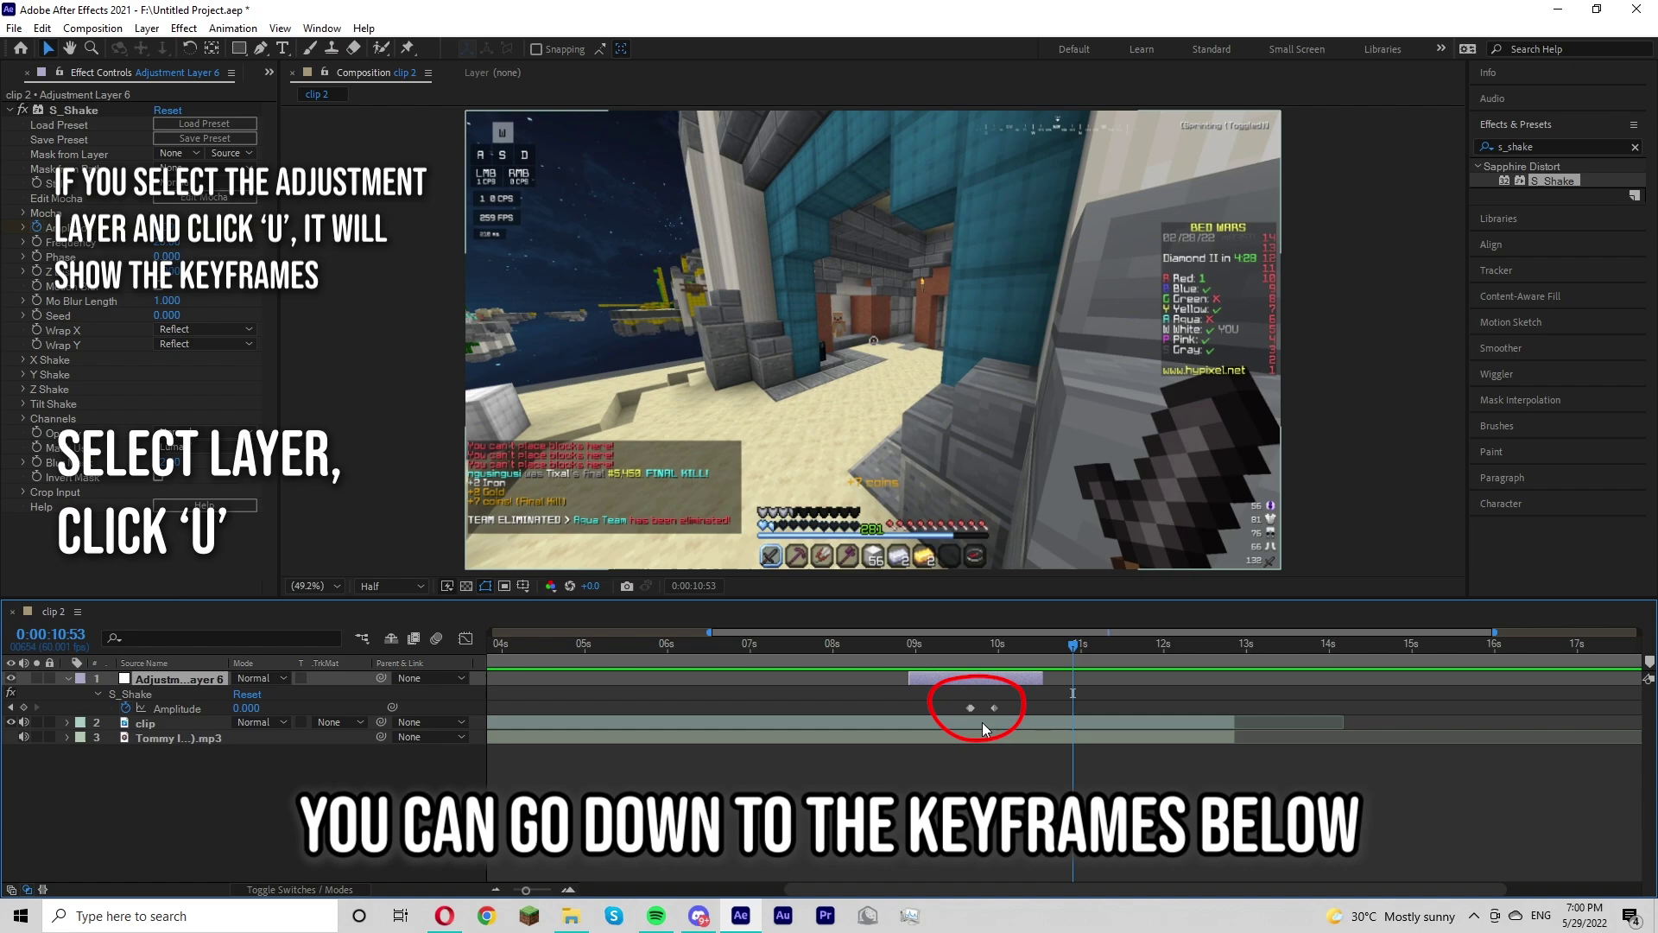
Reveal the Amplitude keyframes and drag them so the shake lands on the kill.
key(d)
drag(988, 656, 930, 663)
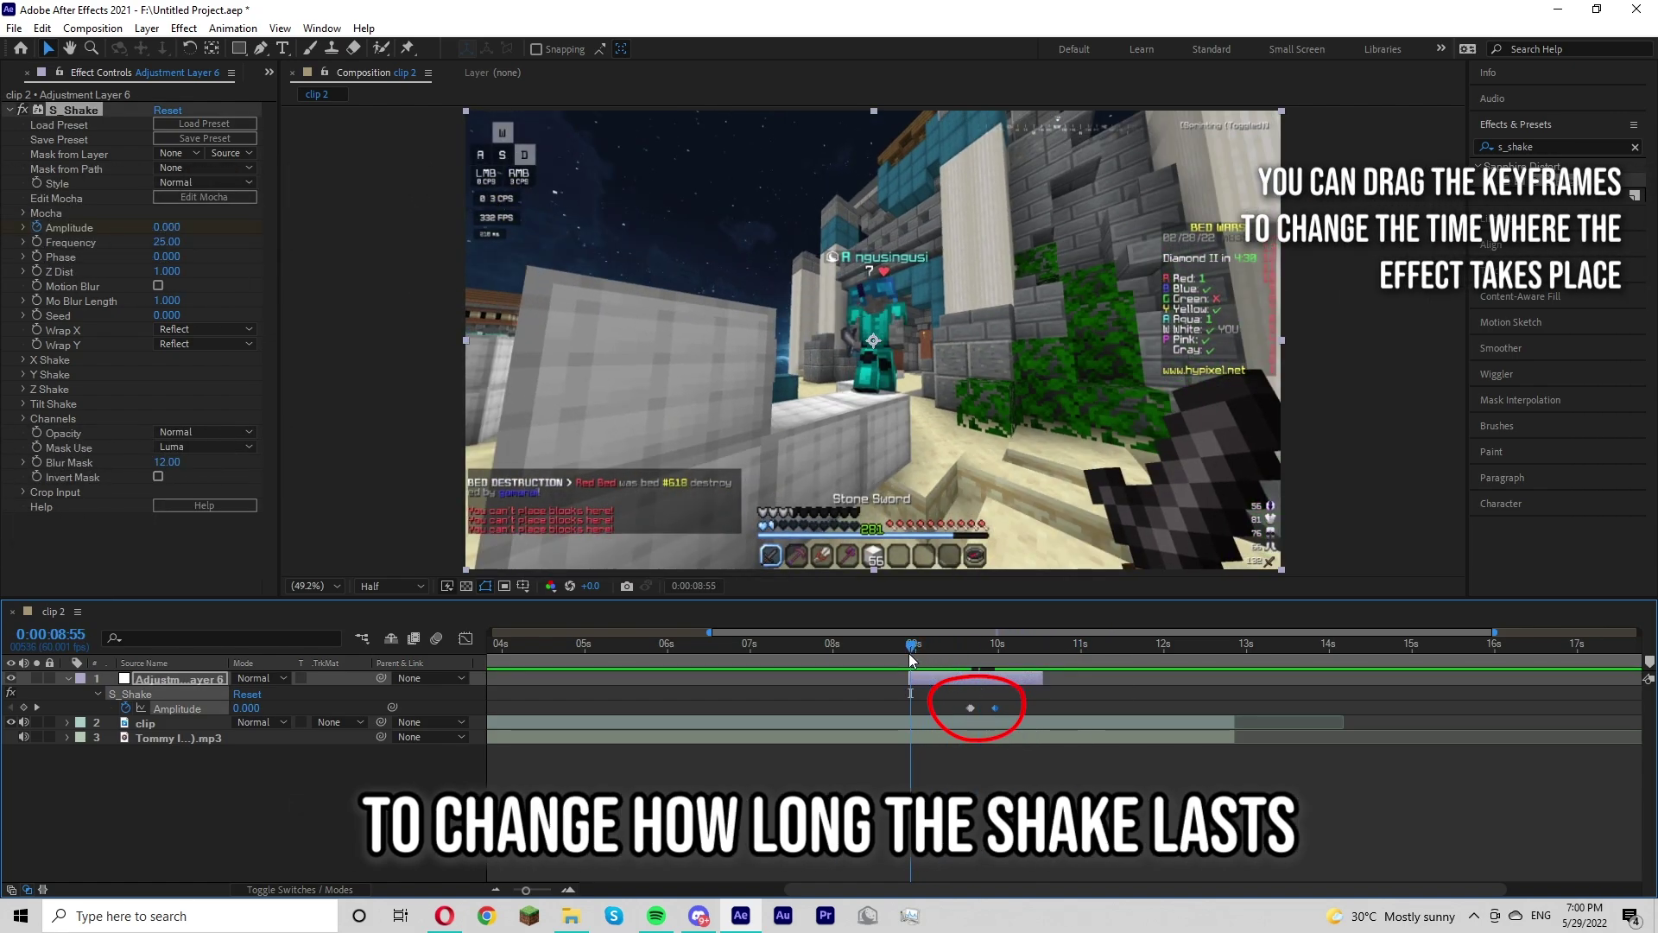
click(917, 664)
click(916, 664)
key(w)
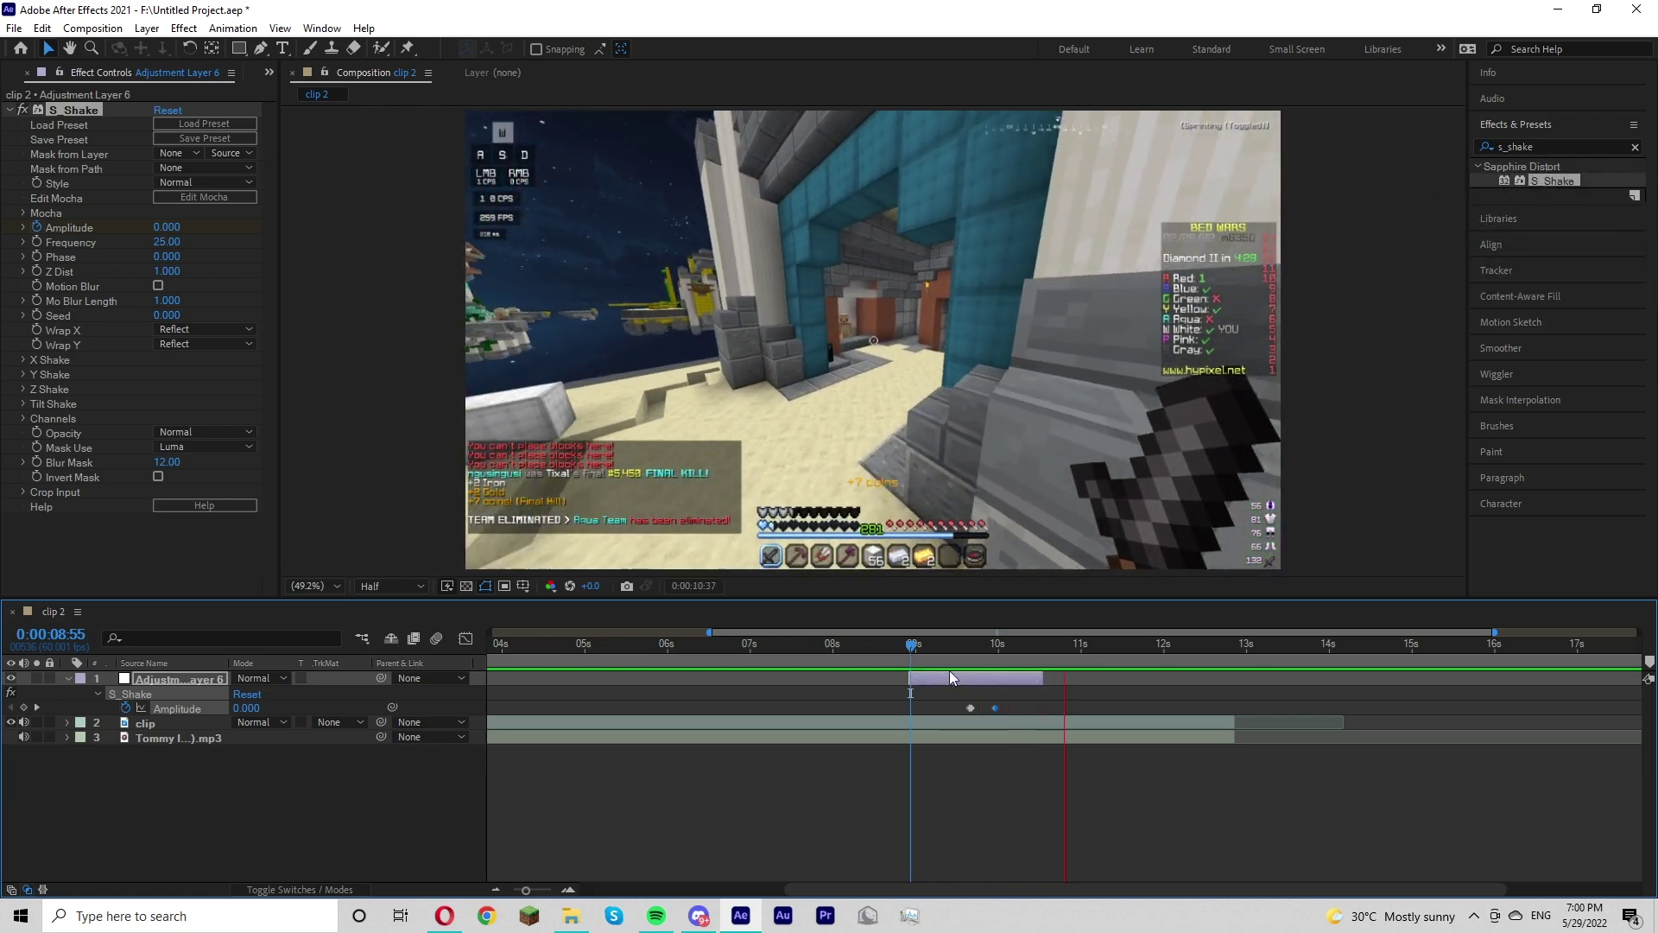
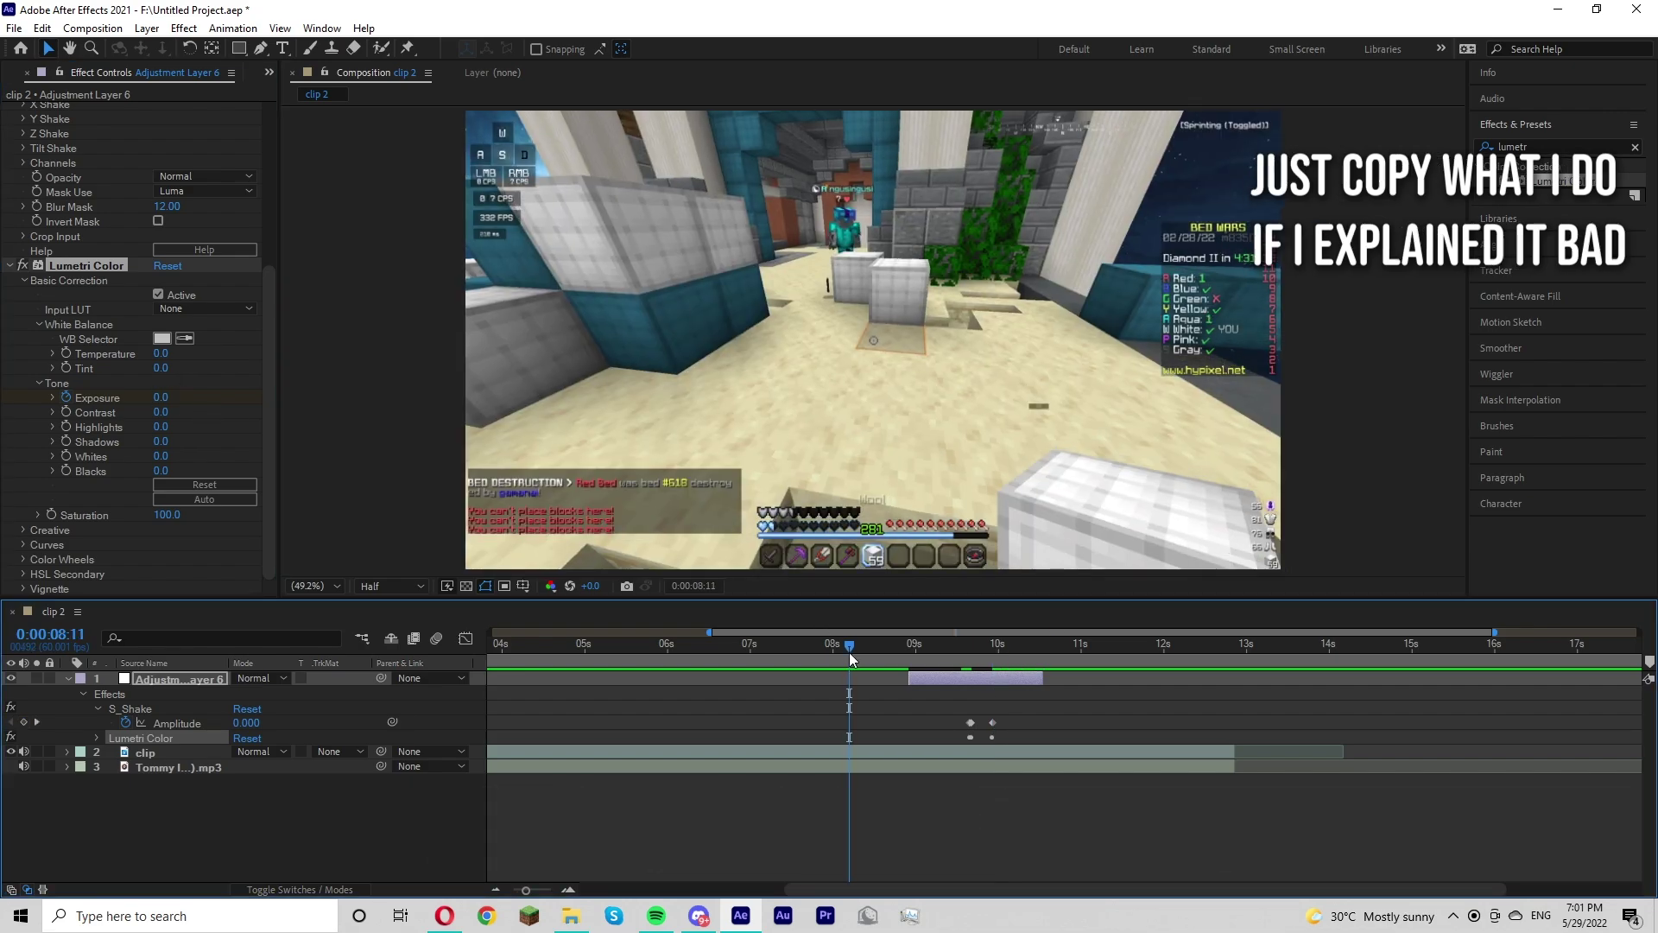
Apply Lumetri Color to the adjustment layer with Exposure keyframes flashing at the kill.
key(d)
click(865, 663)
click(863, 662)
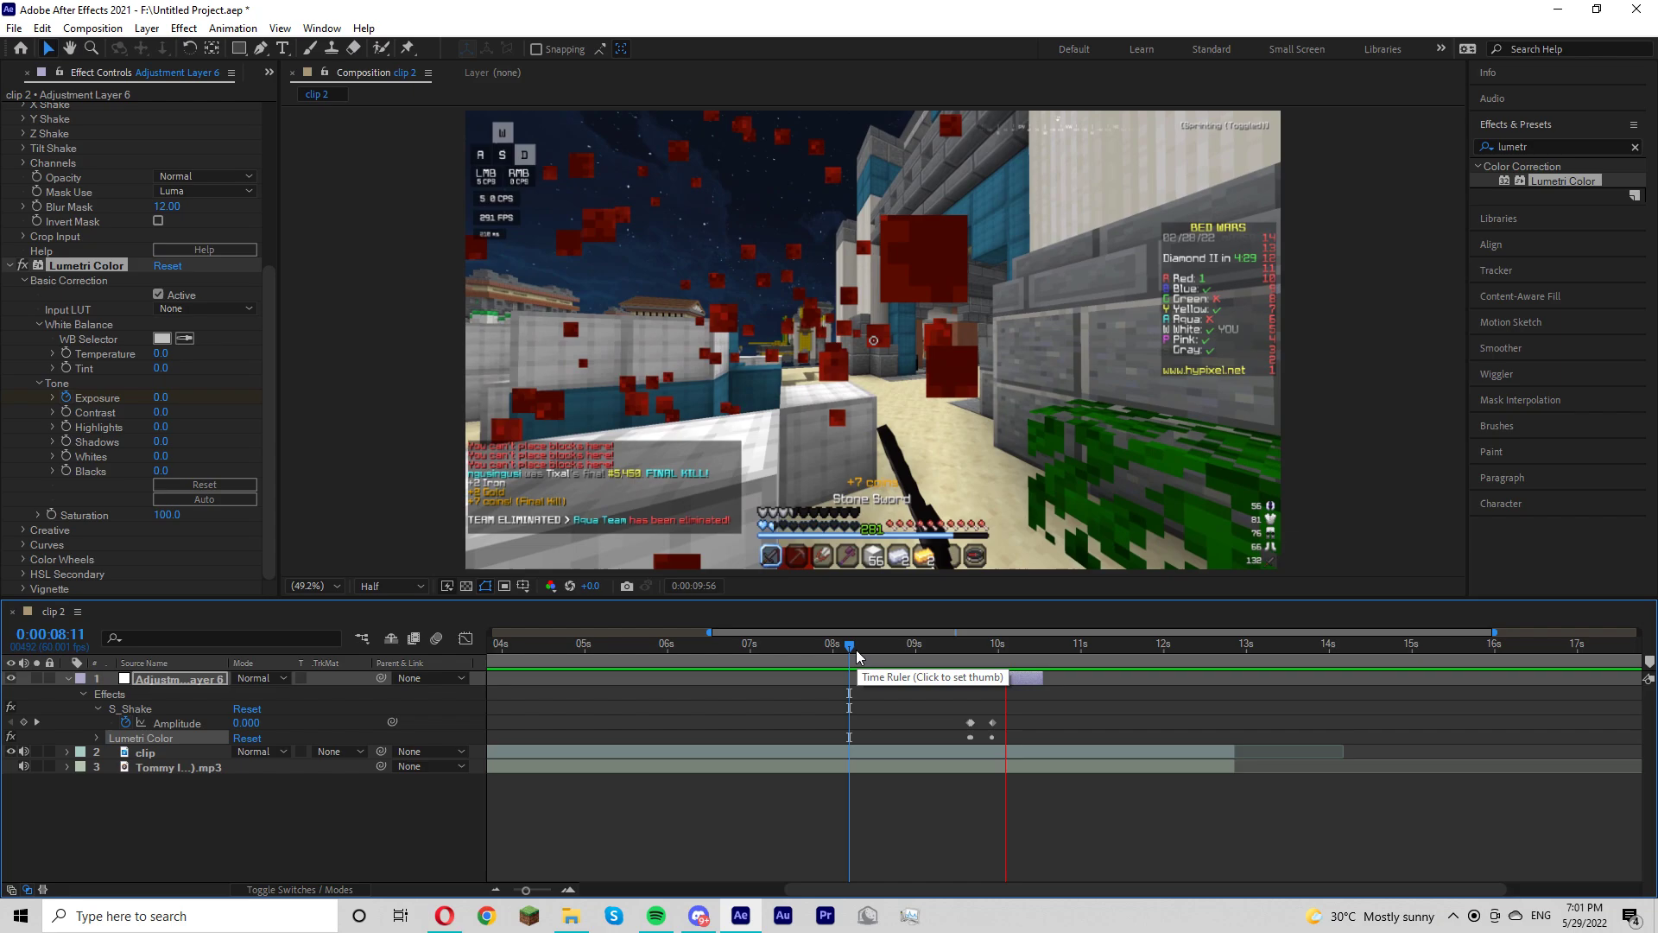
Apply S_Glow with Brightness keyframed 1.5 to 0, then duplicate the adjustment layer.
key(a)
key(s)
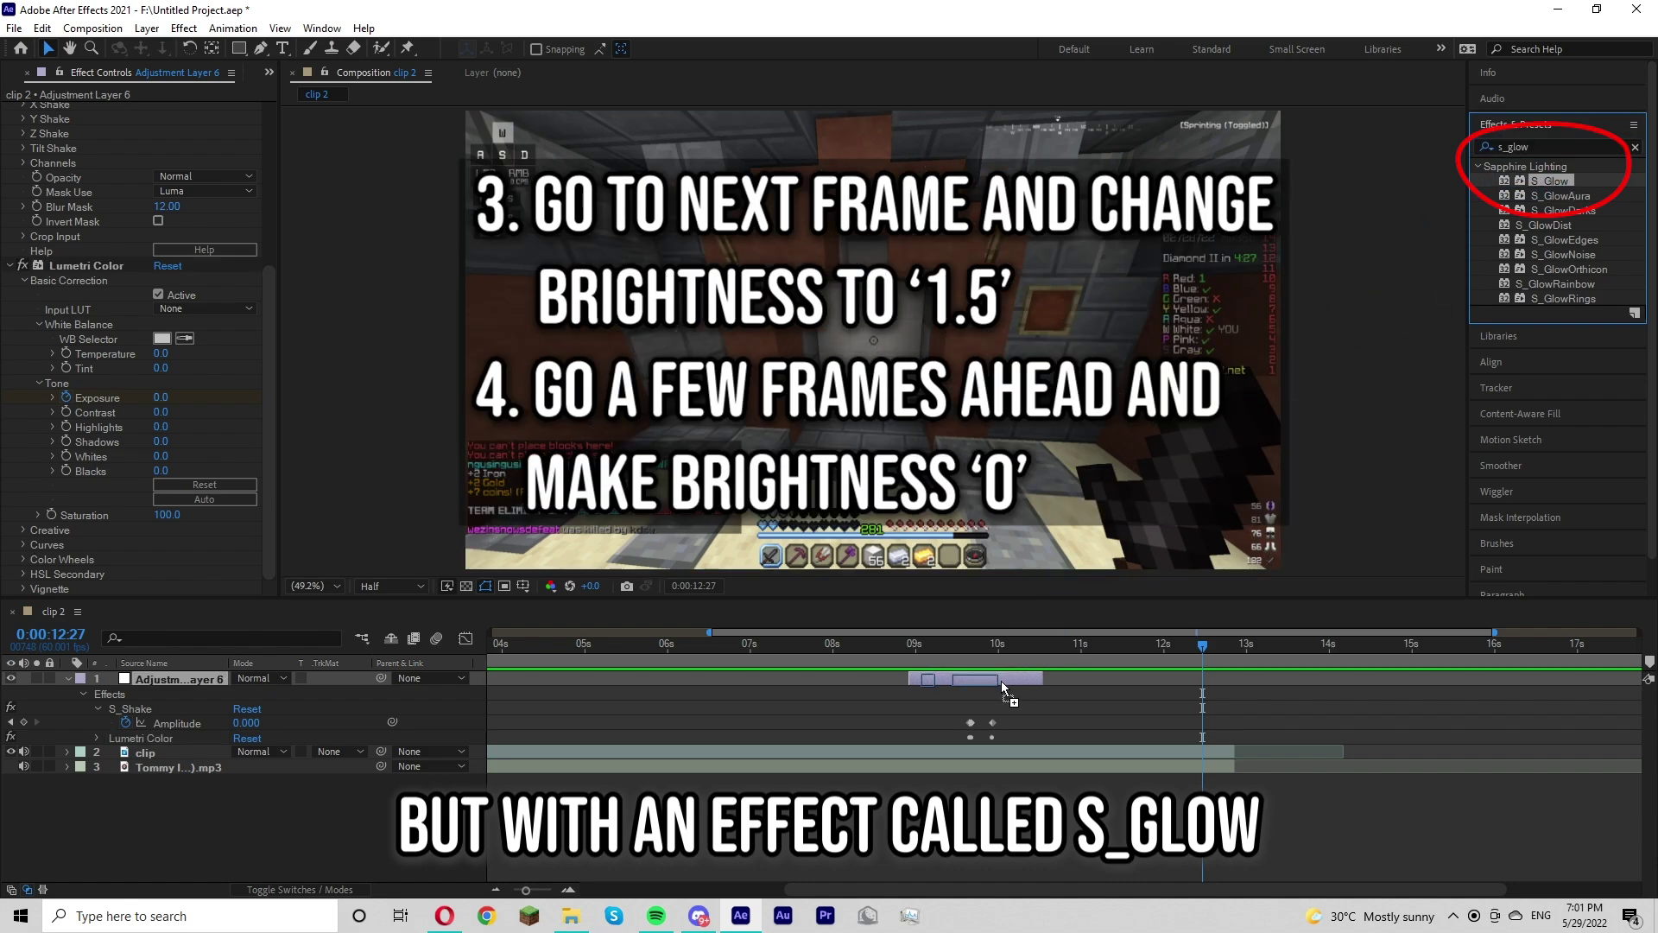
key(d)
drag(979, 666, 993, 672)
key(w)
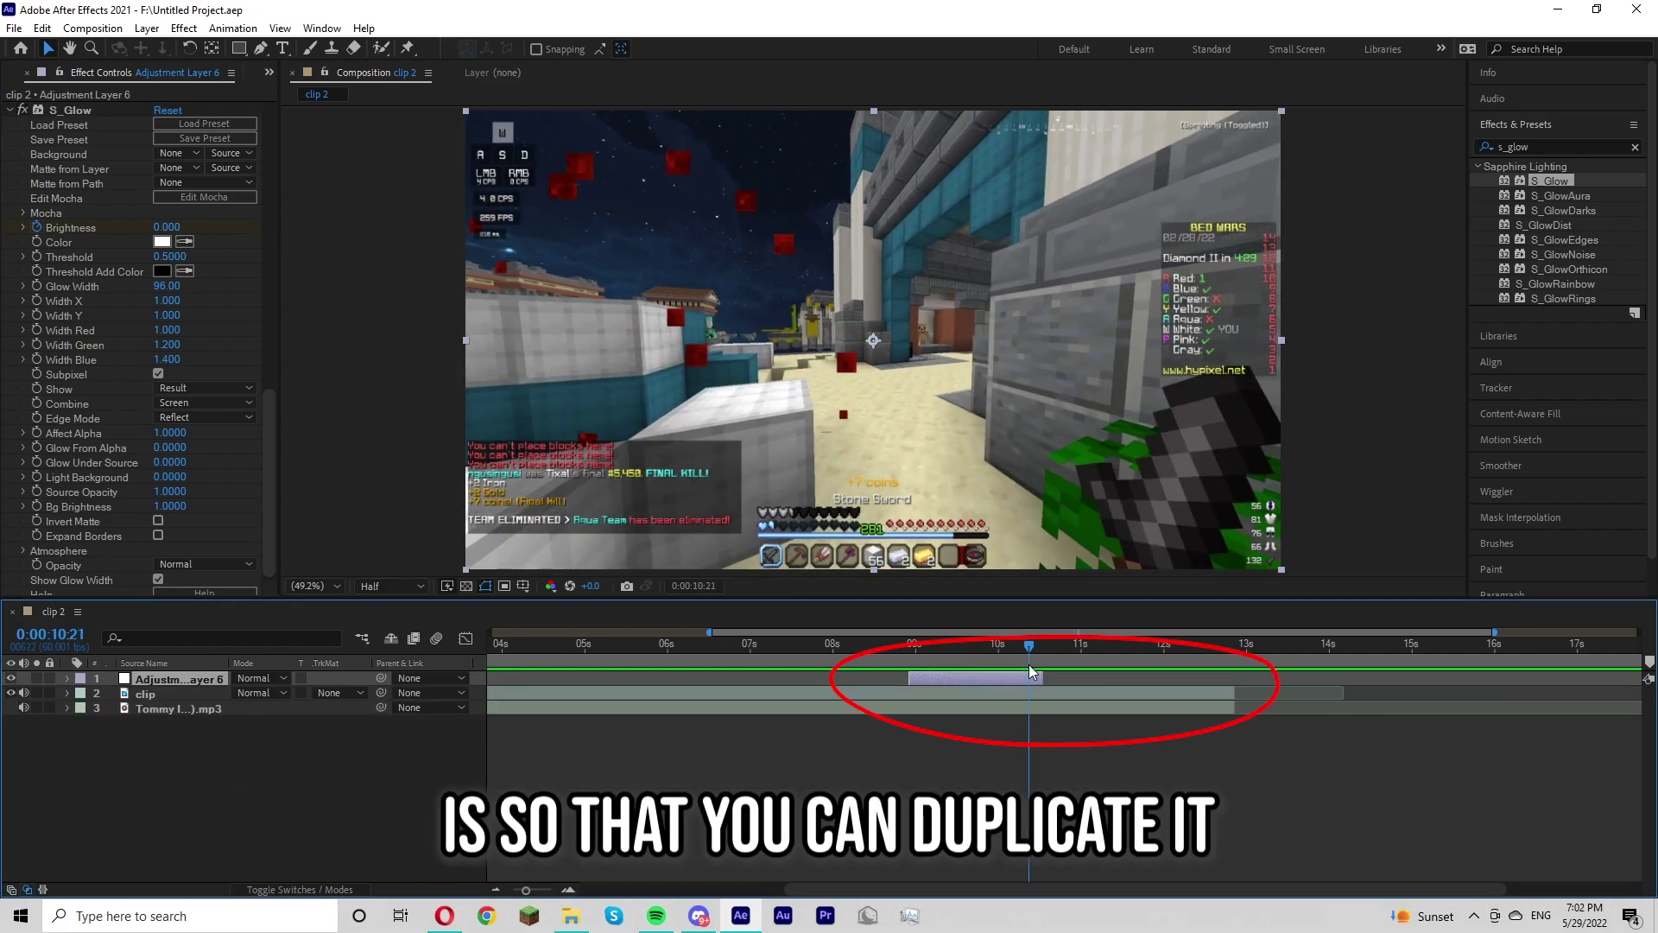
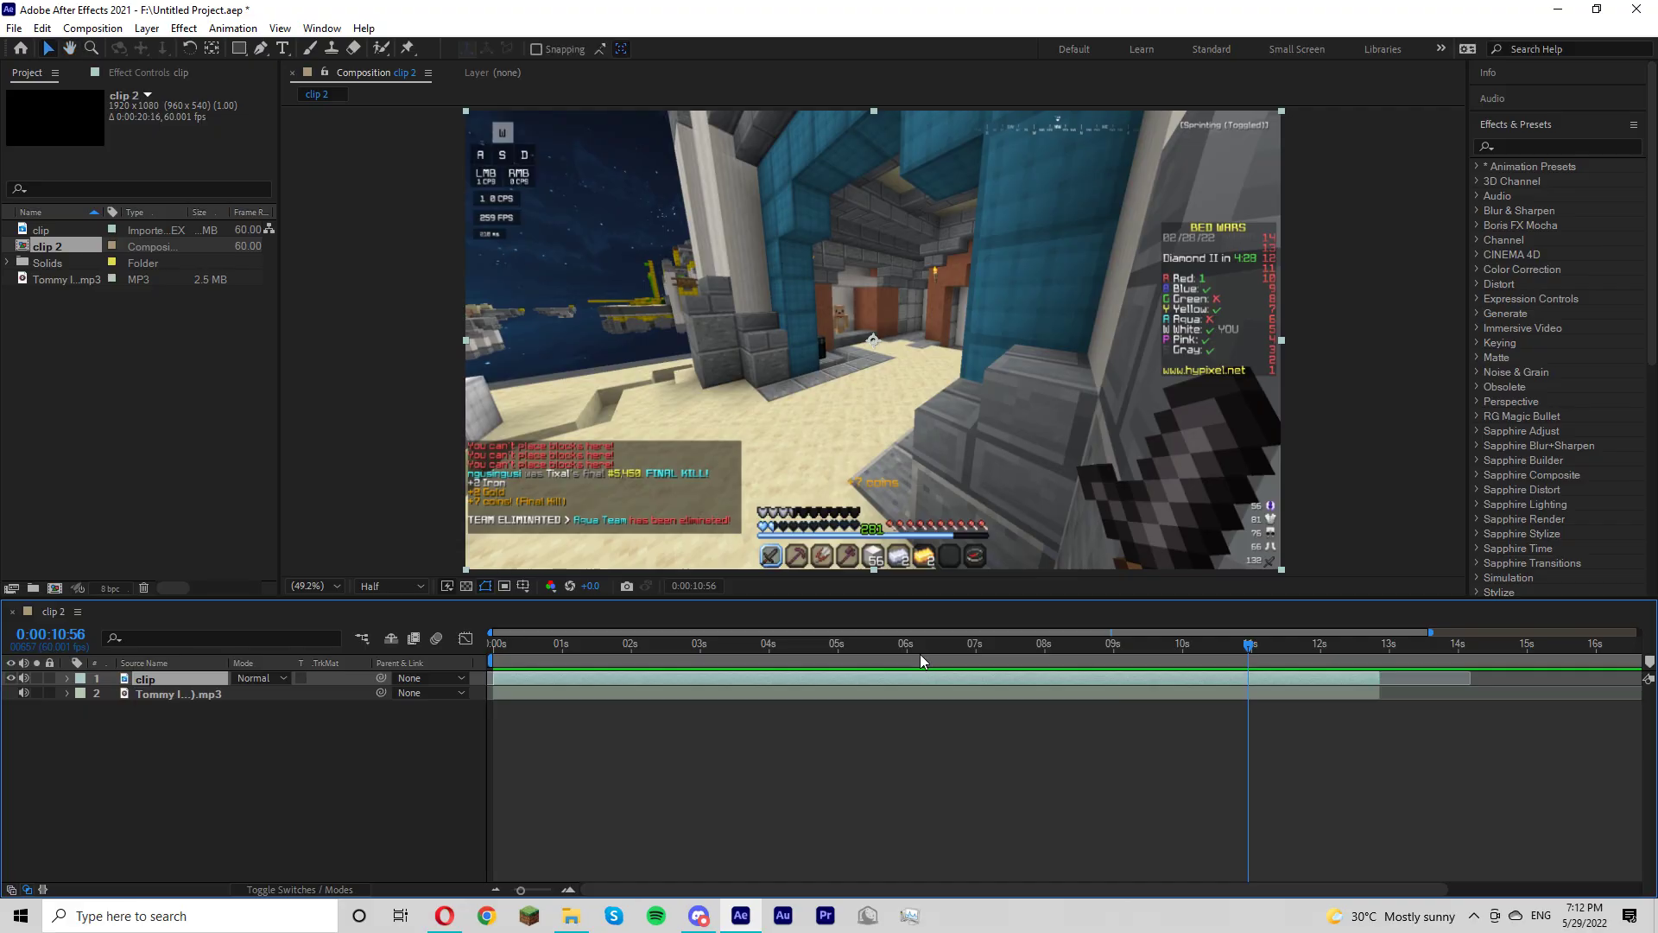
Enable Time Remapping on the clip with Time Remap keyframes at its first and last frames.
key(d)
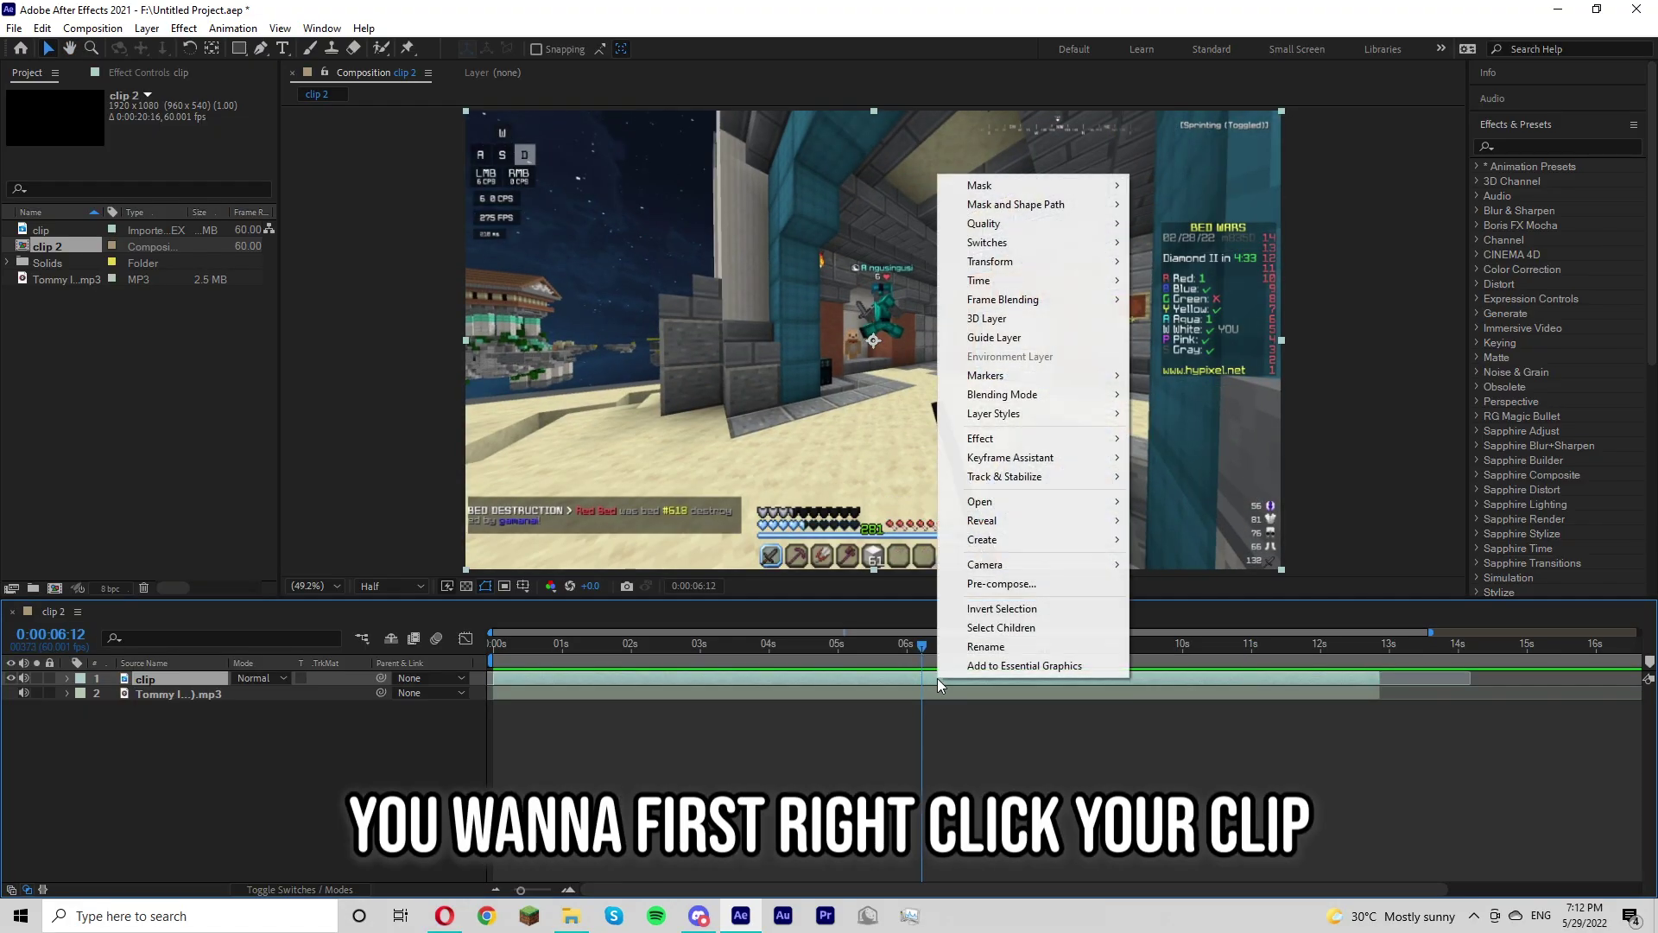
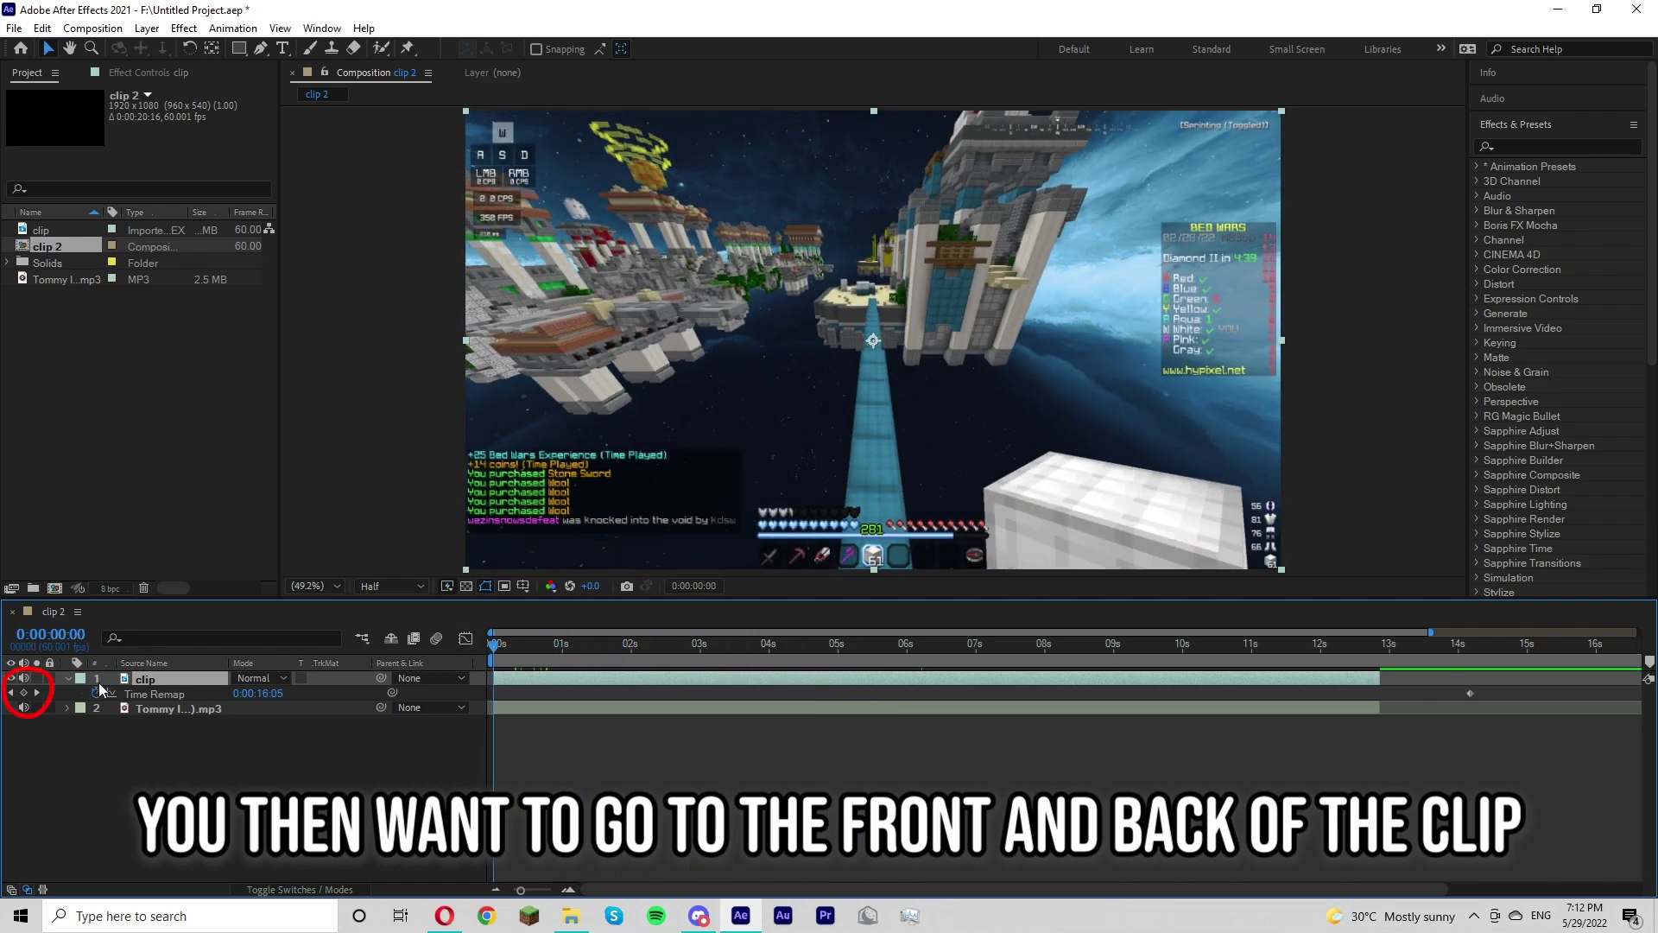
right_click(1062, 654)
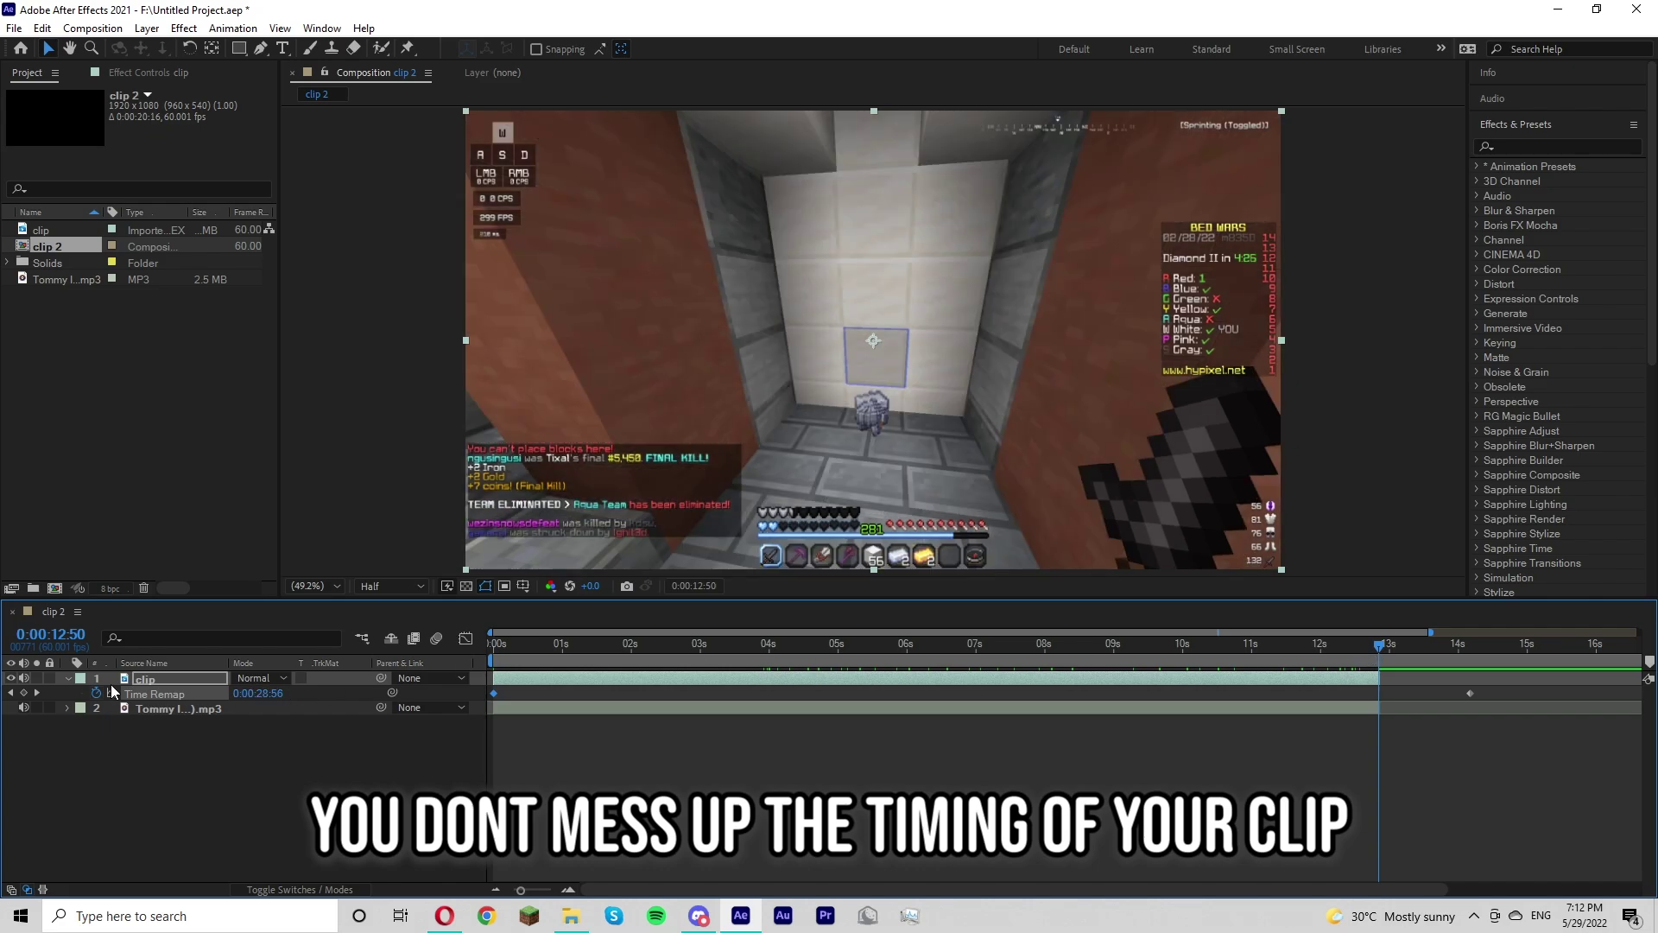
click(1168, 662)
Add two Time Remap keyframes near 09:22, just before the kill.
click(1158, 663)
drag(1146, 662, 1153, 658)
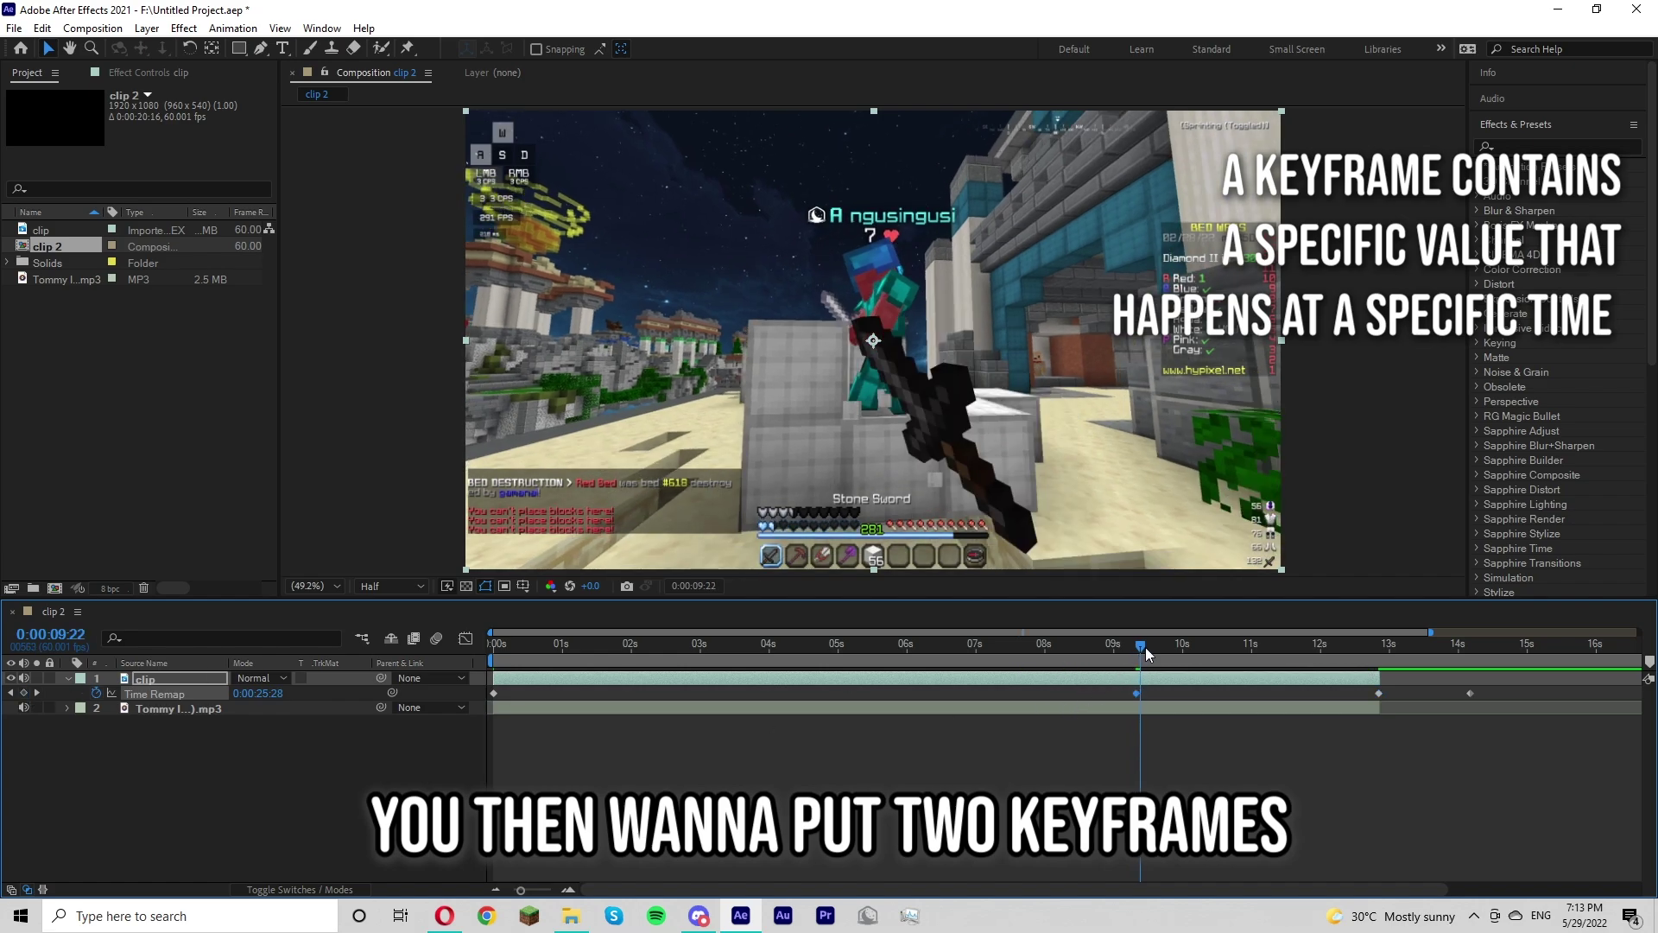
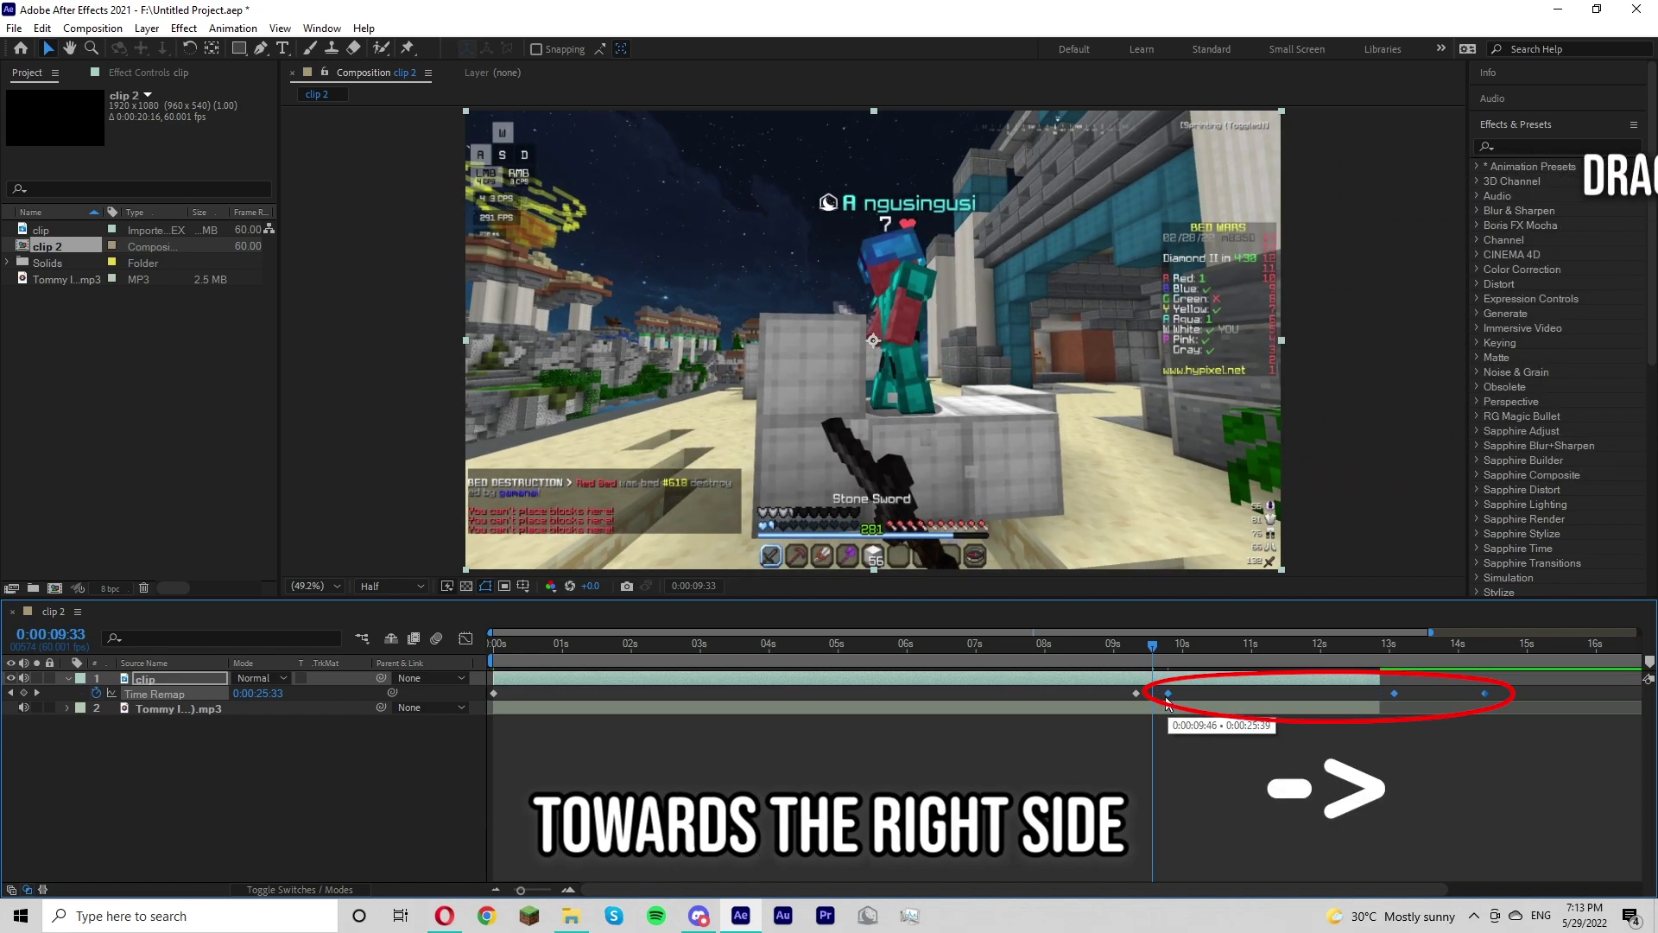
key(d)
right_click(1093, 661)
click(1098, 658)
Drag the later keyframes rightward to slow the lead-up, then mark the kill moment.
drag(1099, 657, 1126, 655)
drag(1133, 655, 1148, 664)
key(d)
click(1150, 662)
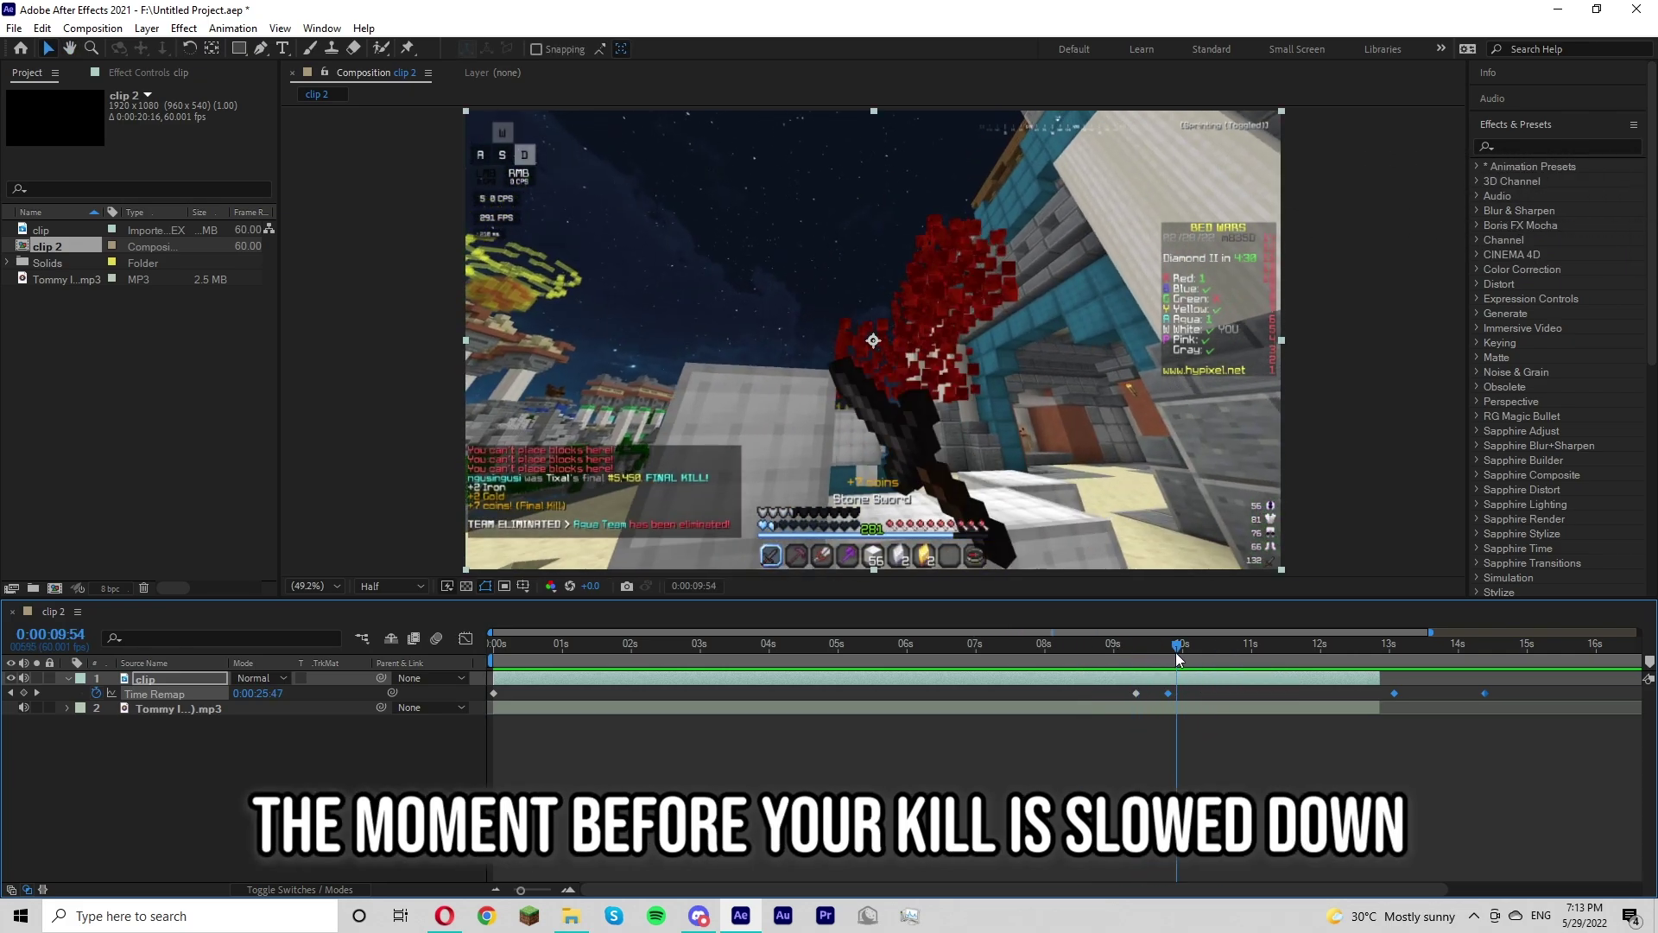
Add a Time Remap keyframe right after the kill and pull the later keyframes left to speed it up.
drag(1184, 658, 1182, 653)
key(w)
click(1182, 651)
key(w)
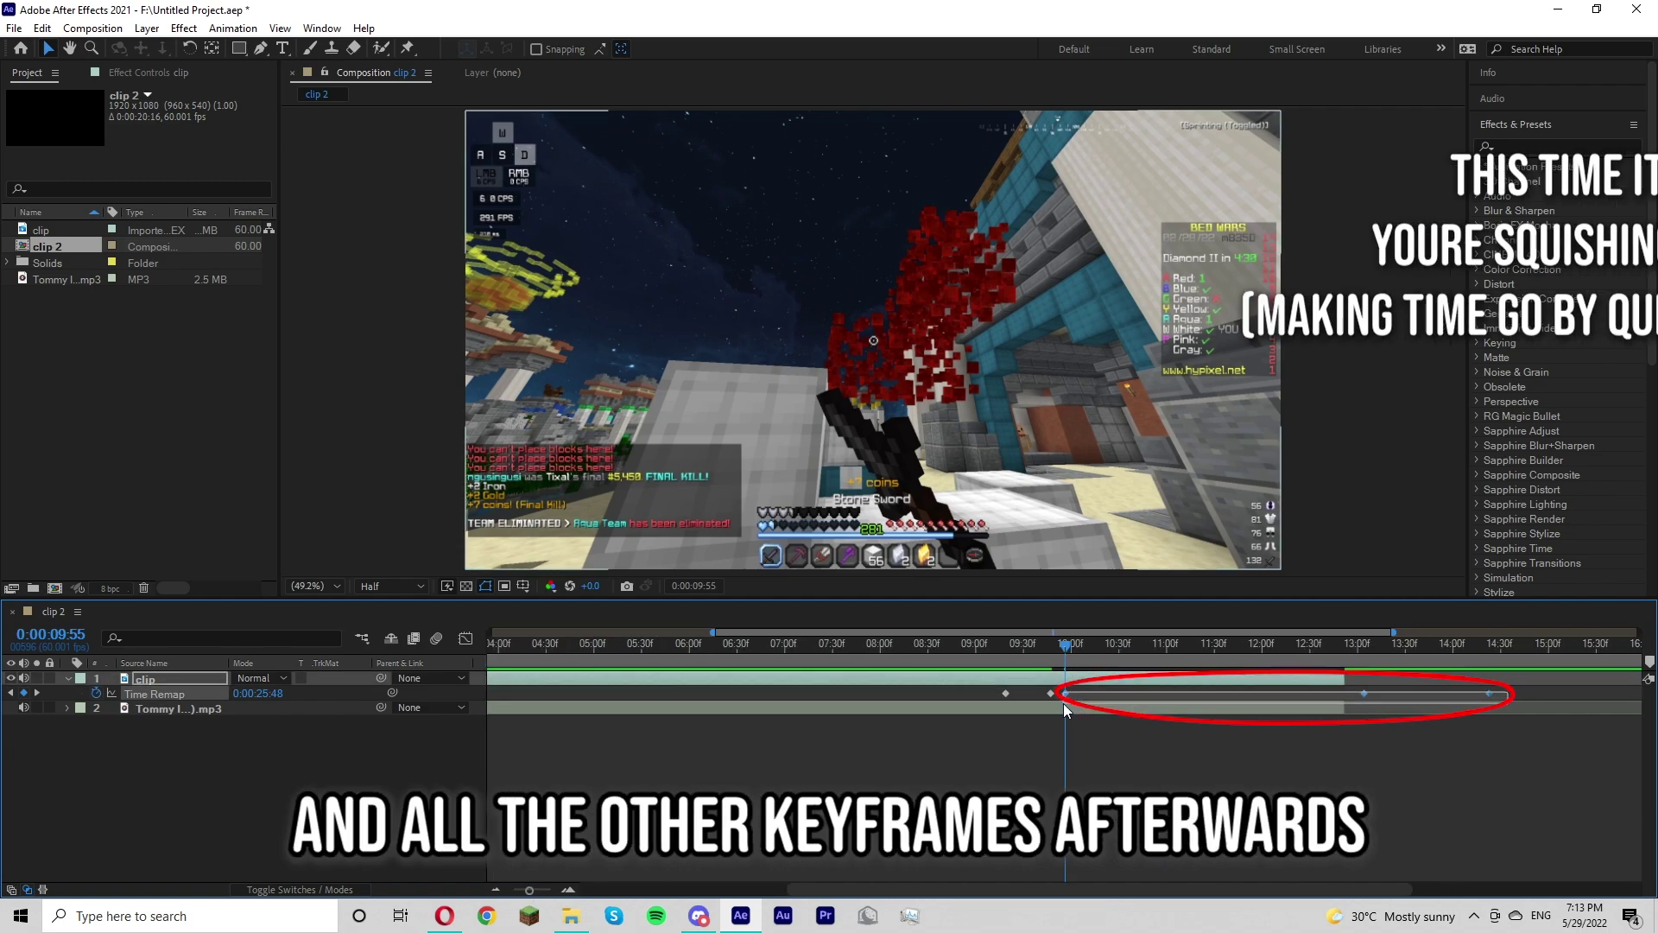
click(1072, 699)
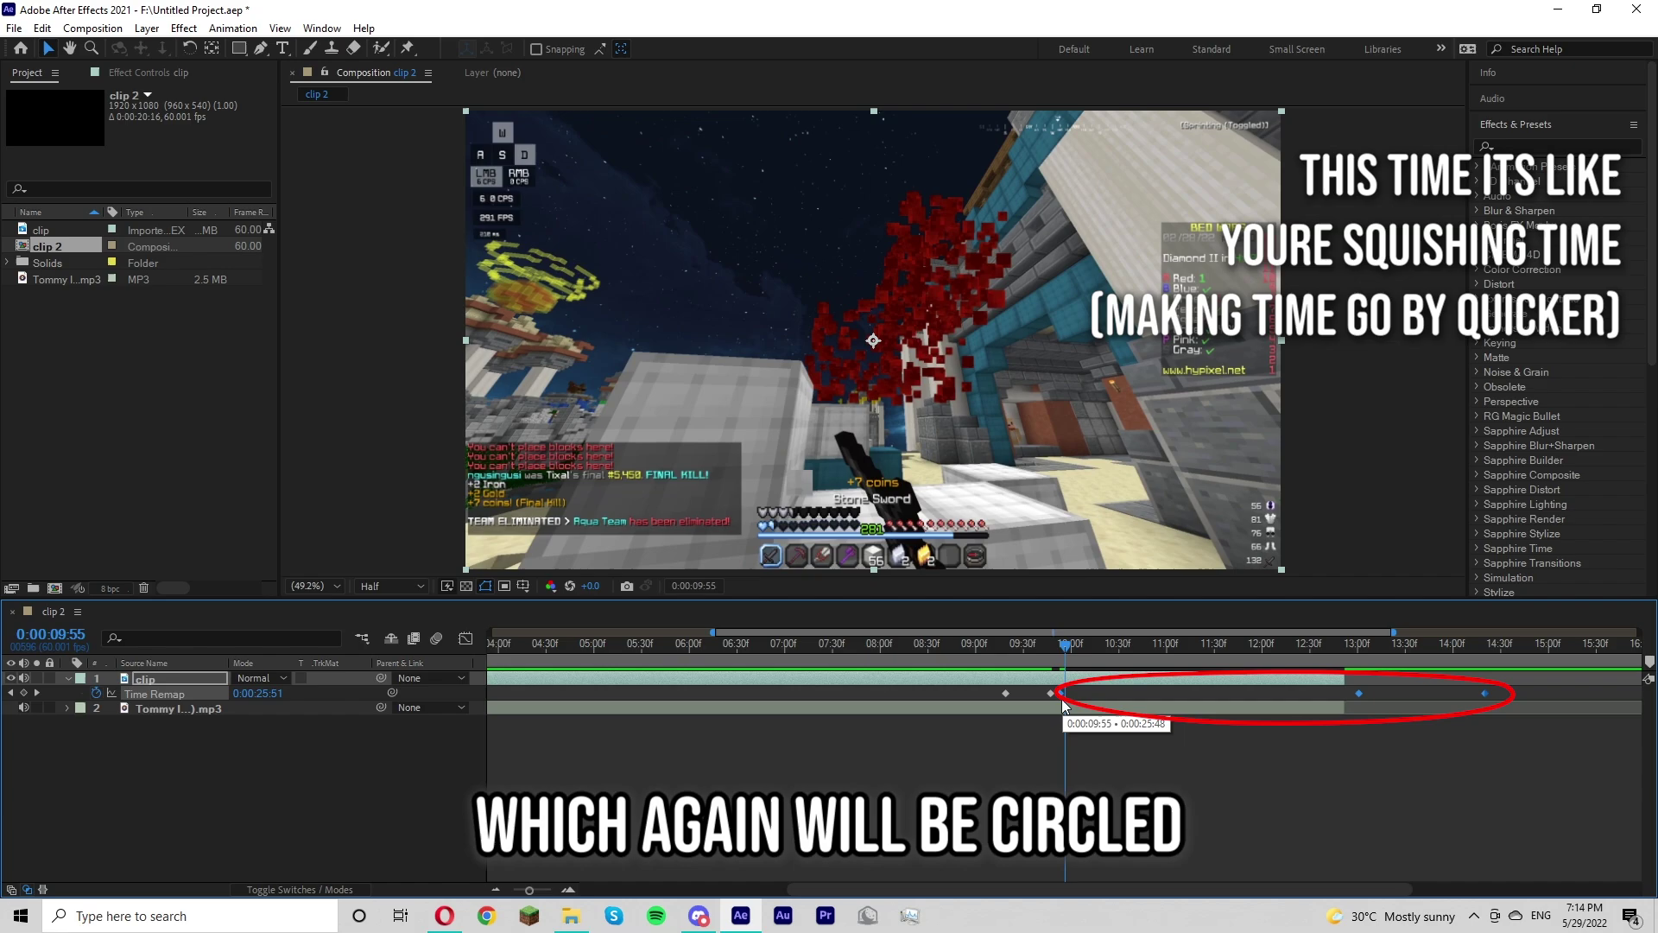
click(1009, 667)
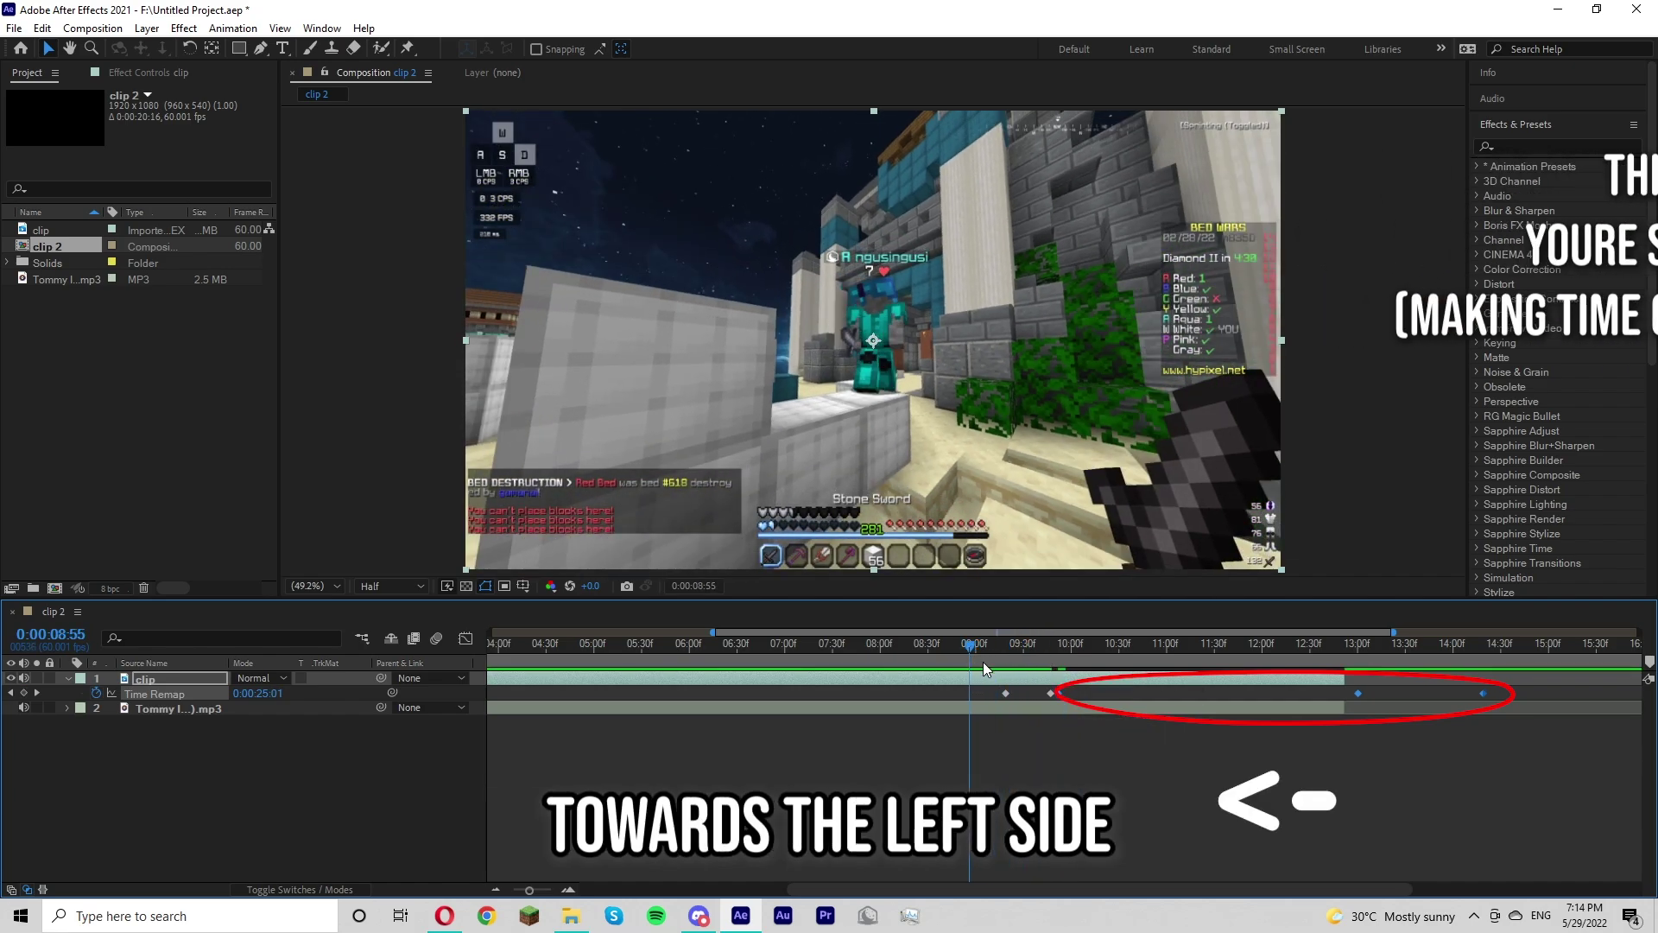
drag(1290, 770, 1304, 786)
Step just past the kill and place another Time Remap keyframe beside the kill keyframe.
key(s)
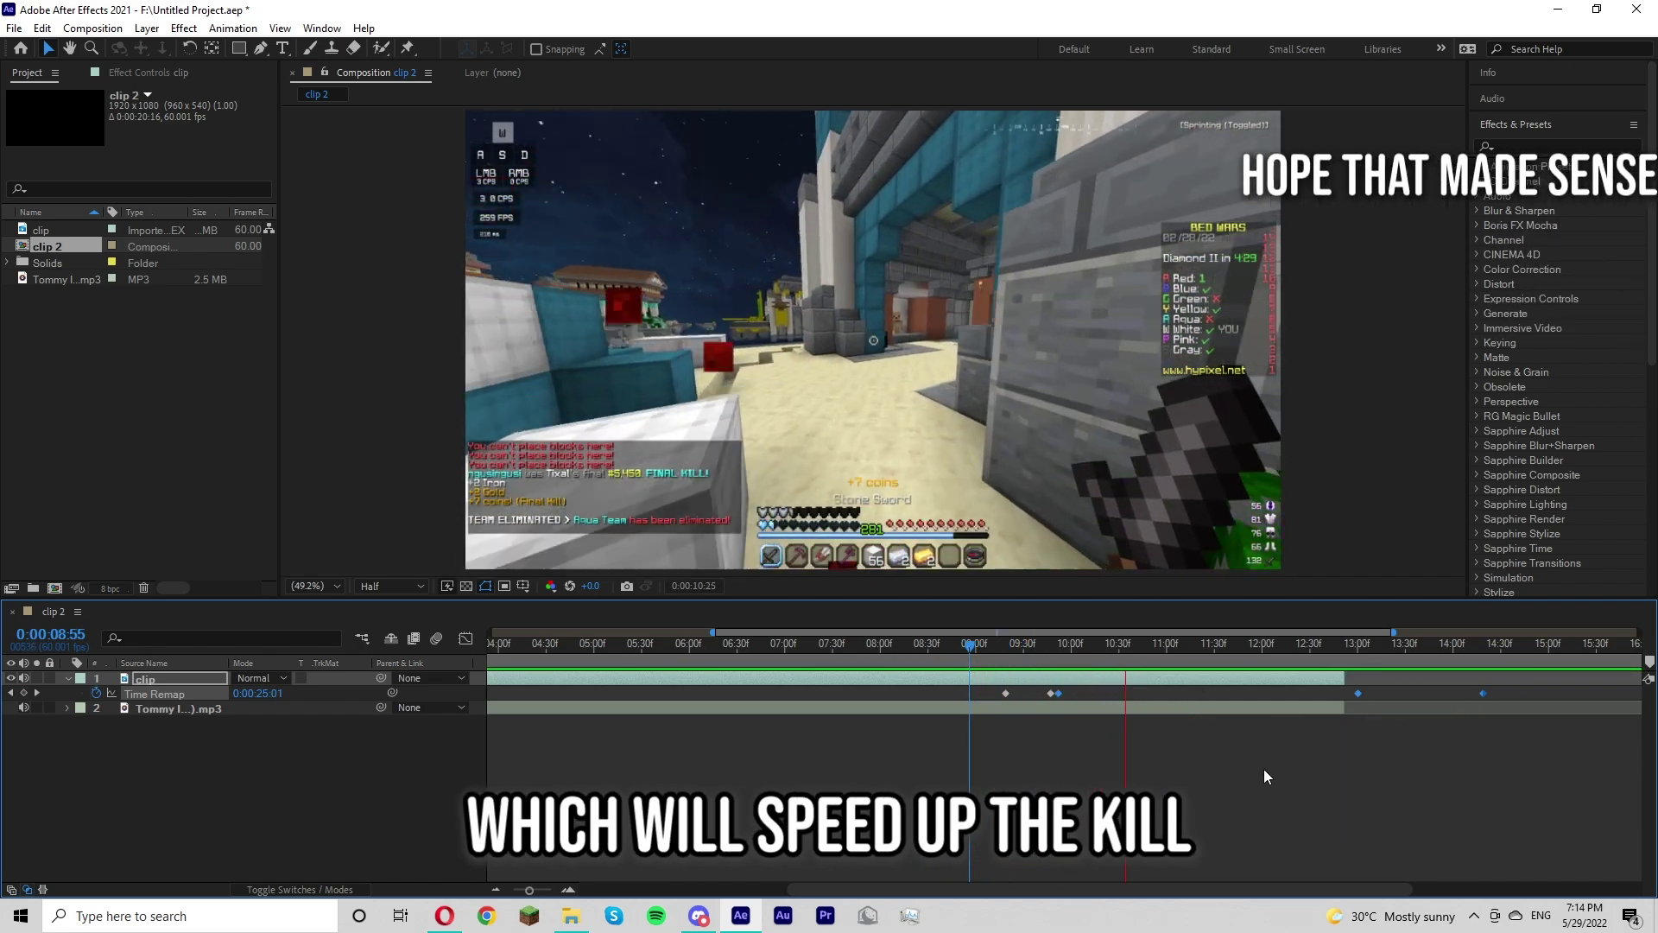
key(a)
click(1050, 656)
key(d)
click(1051, 656)
double_click(1053, 657)
key(d)
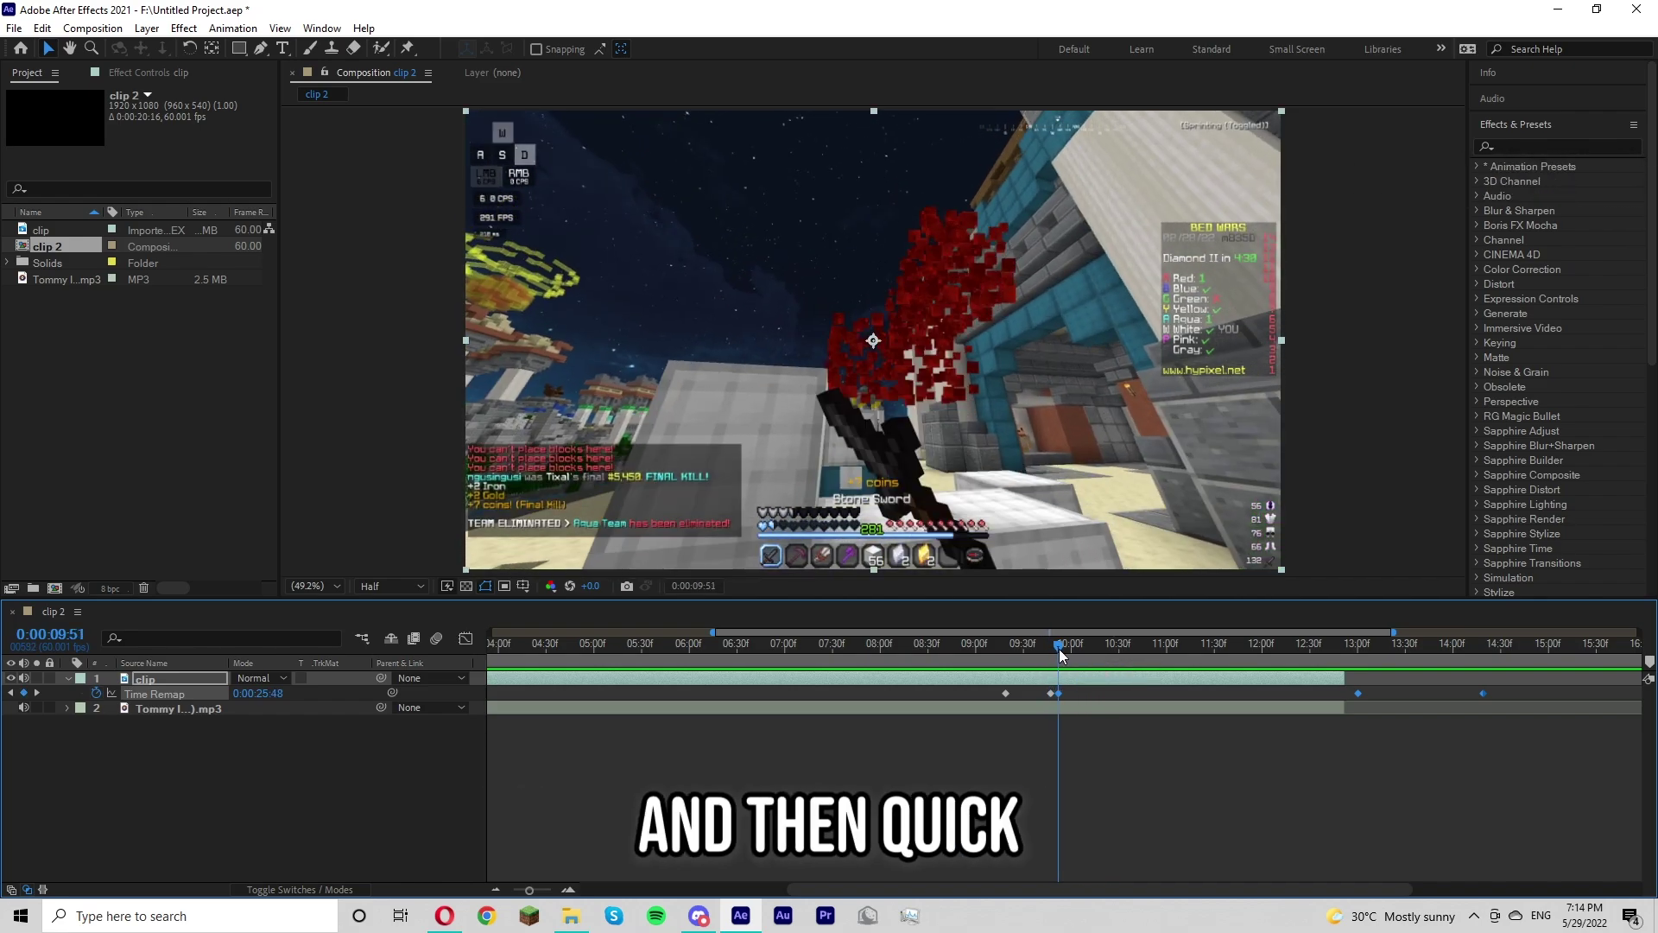
drag(1111, 751, 1084, 663)
click(1085, 665)
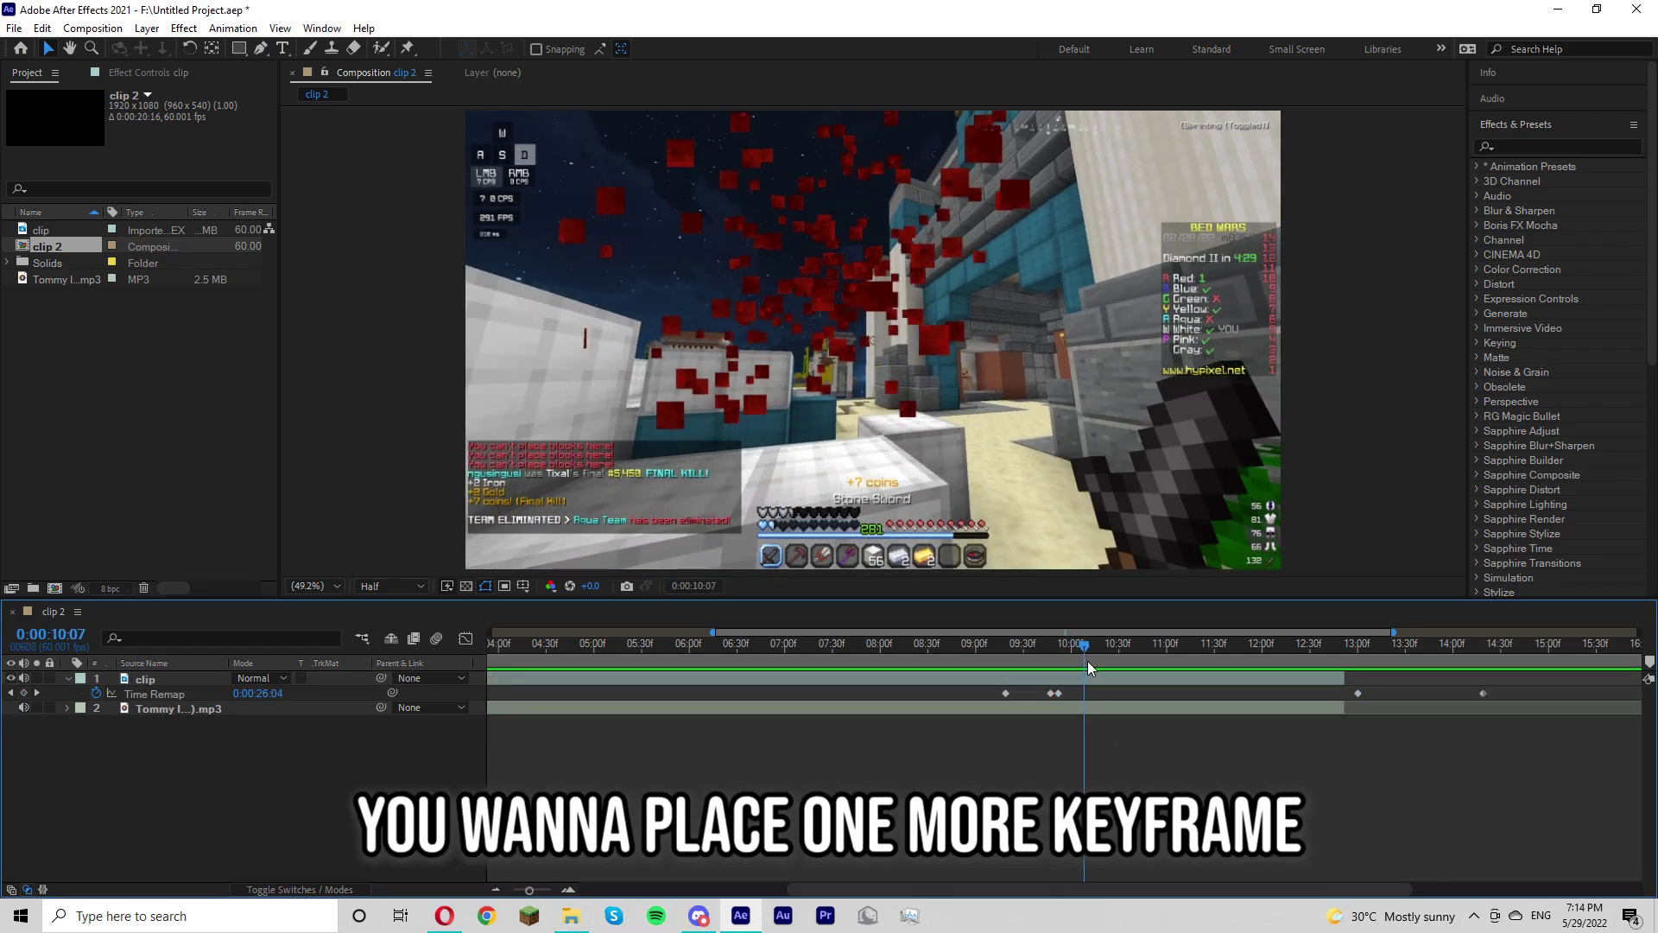
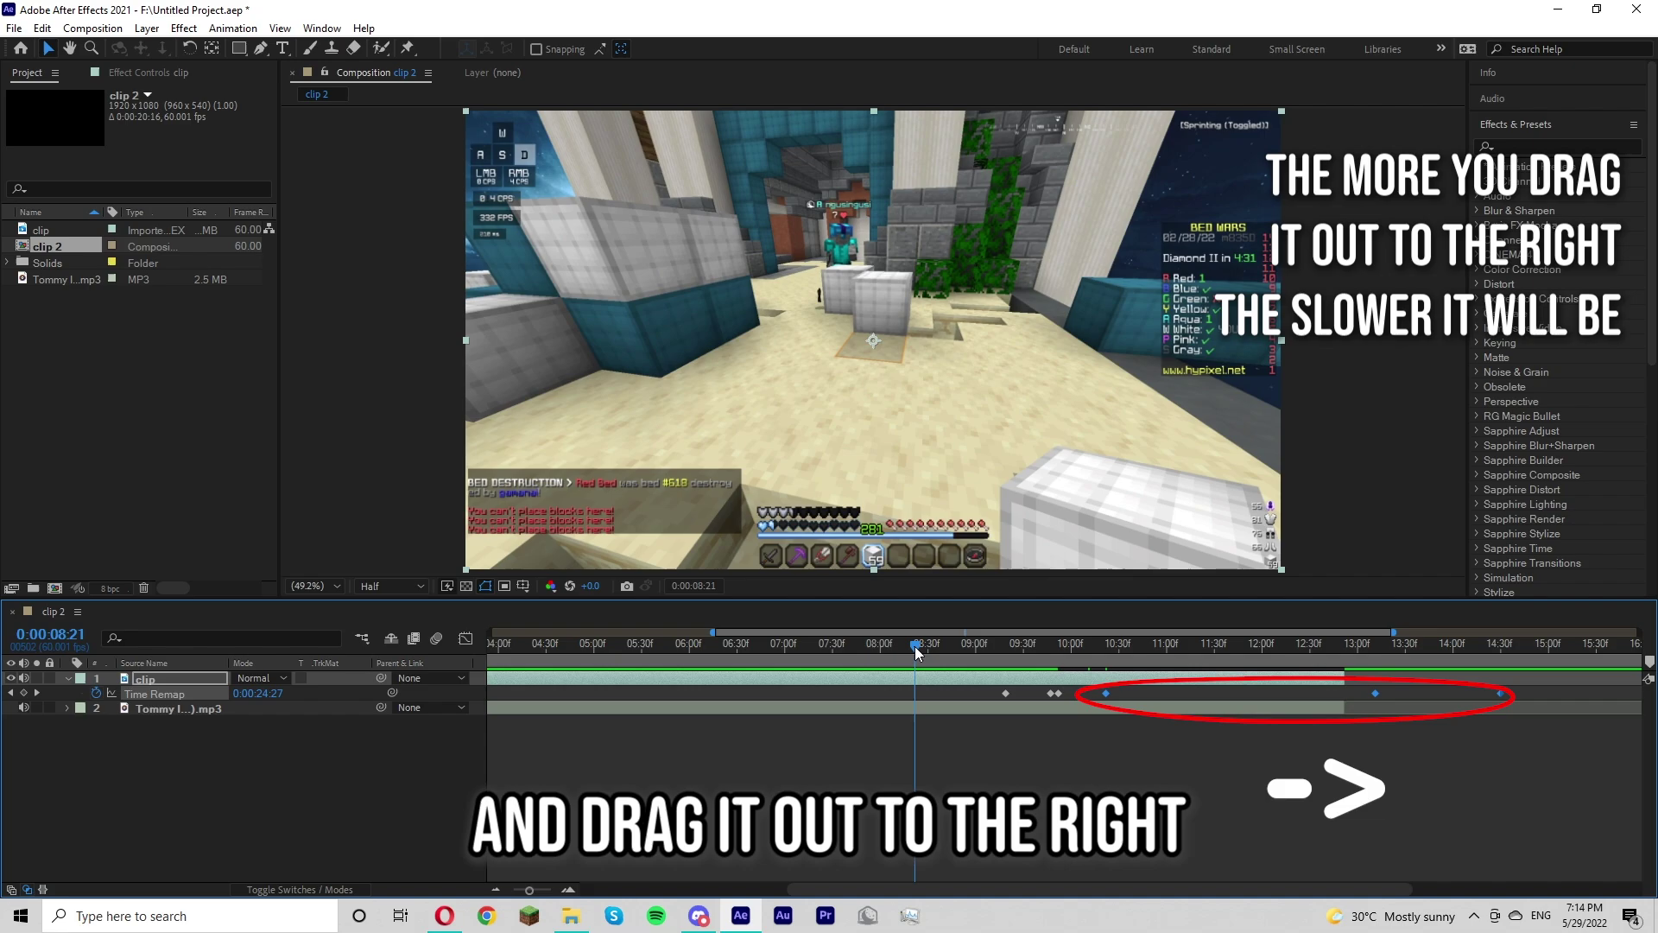
Spread the last keyframes rightward so the ending slows, preview it, and return to before the kill.
drag(957, 664, 976, 697)
click(979, 718)
key(d)
click(982, 724)
key(w)
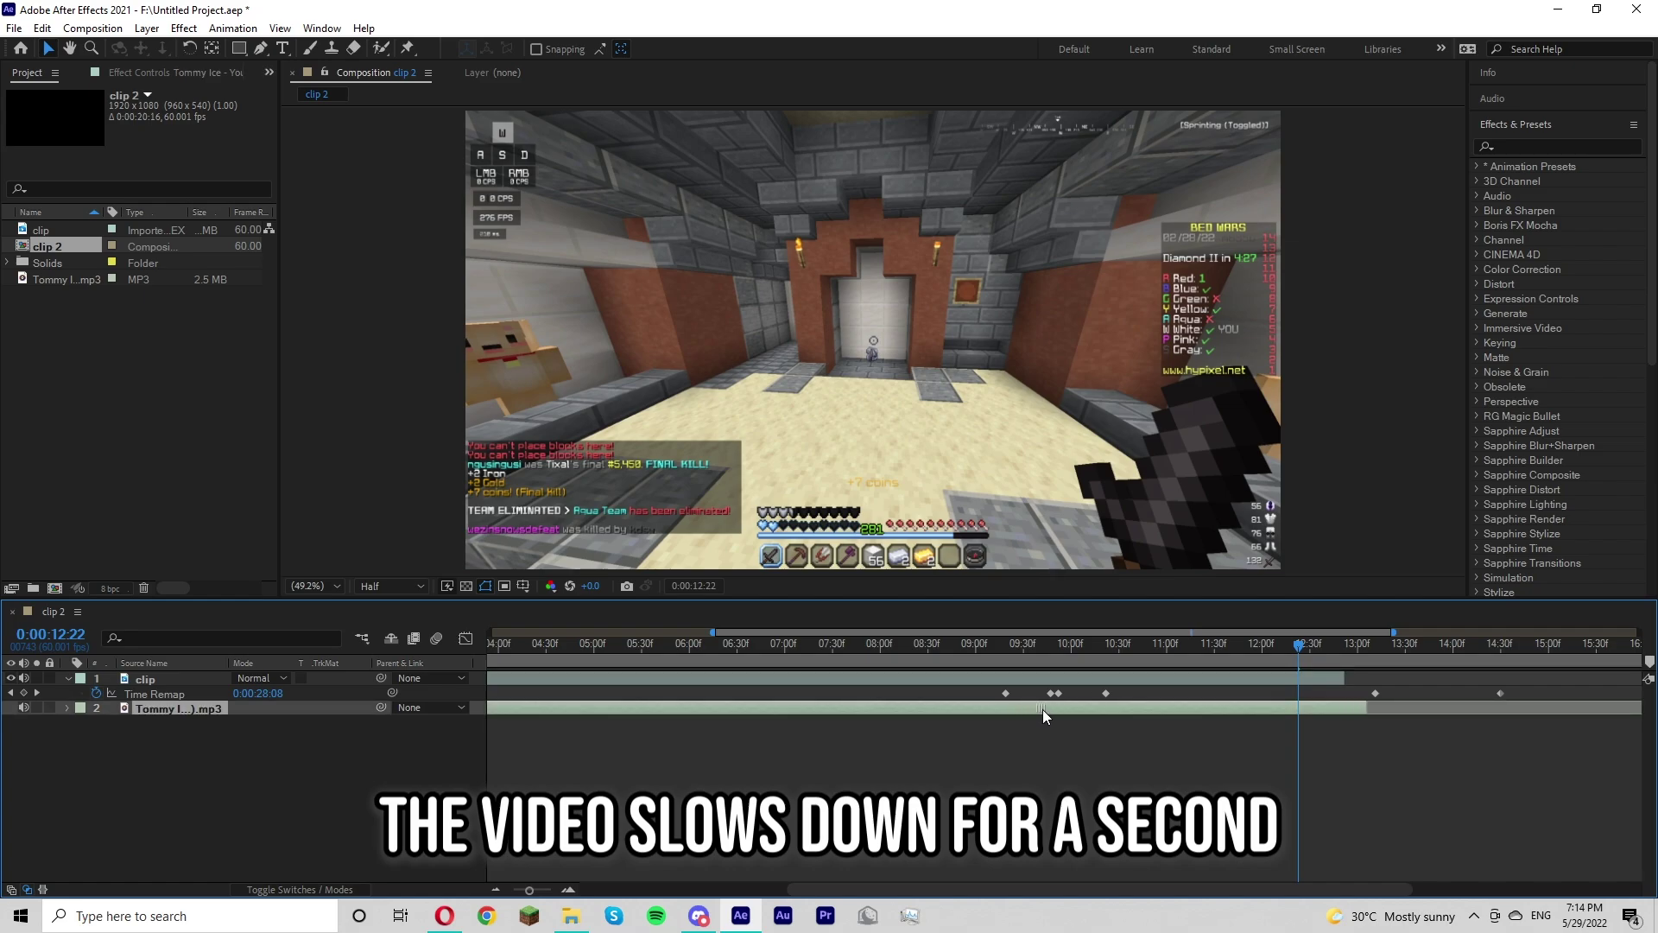
click(1044, 662)
double_click(1043, 662)
key(d)
drag(1045, 673, 1062, 691)
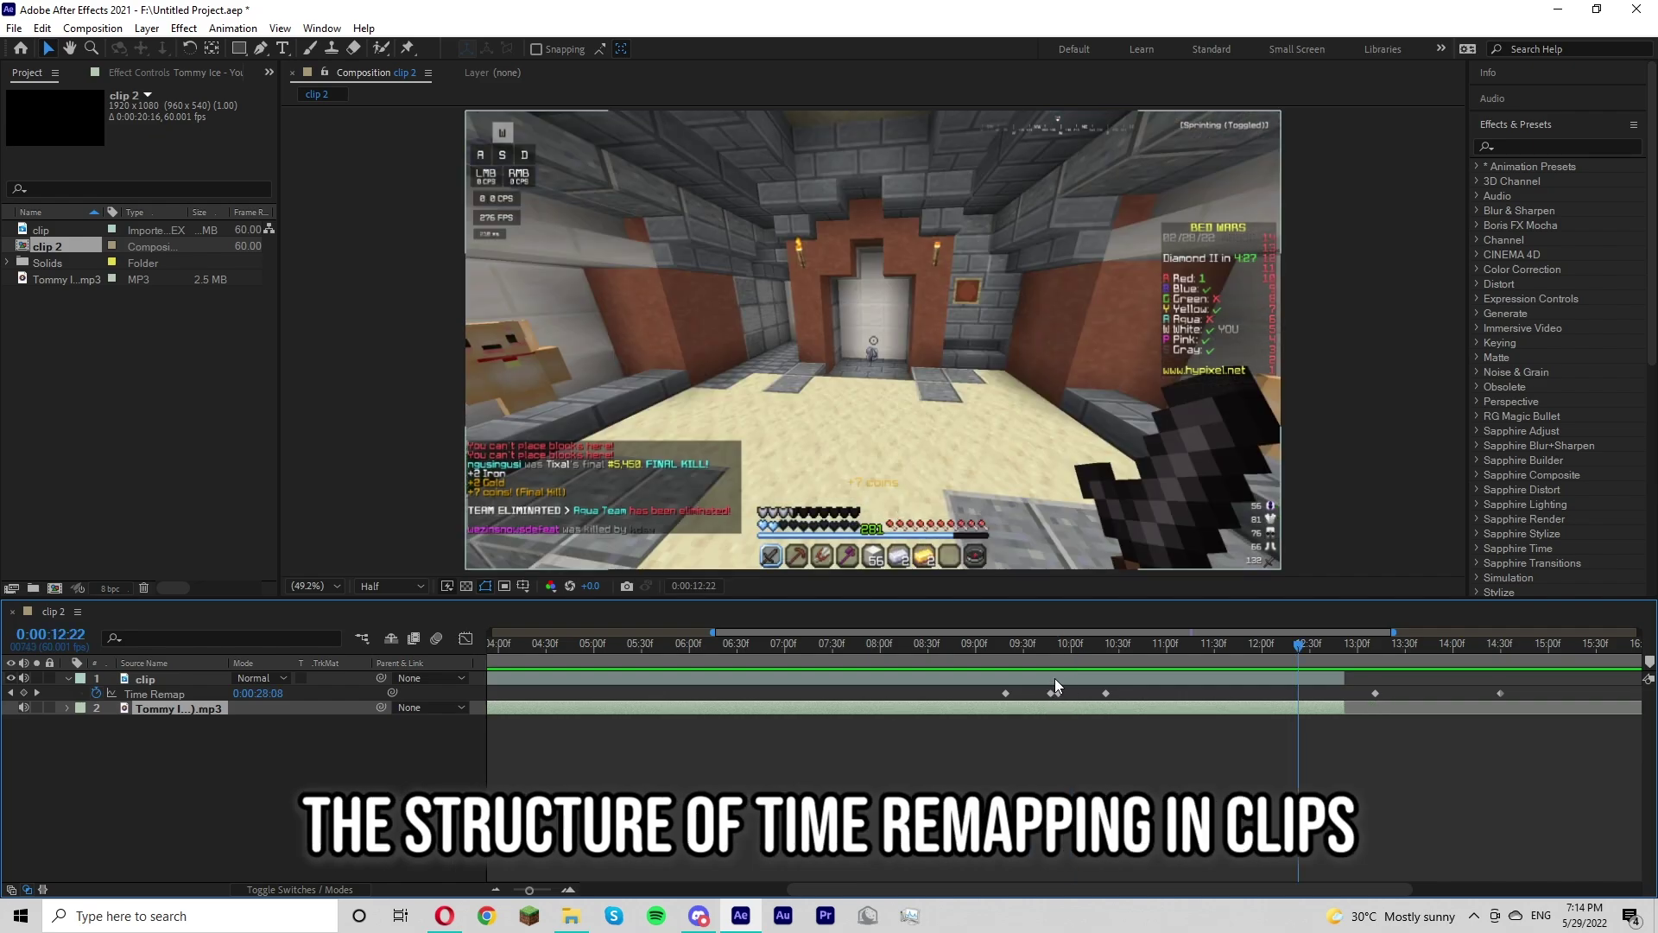
click(1048, 669)
drag(1047, 669, 1028, 667)
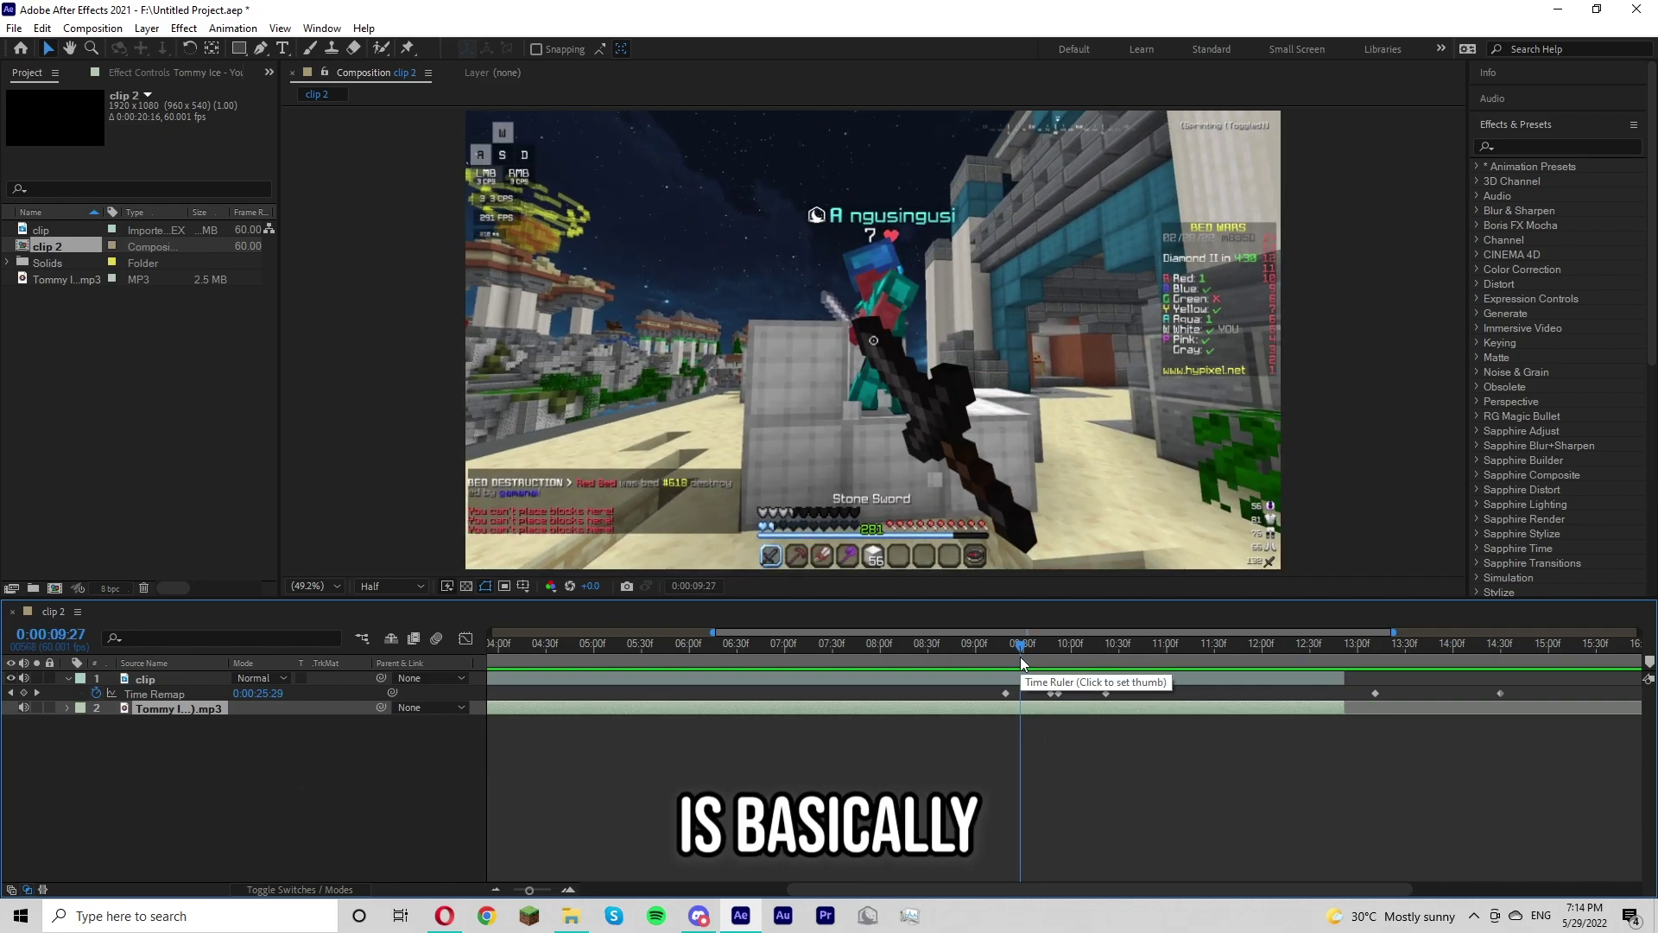
key(d)
drag(1049, 687, 1039, 664)
key(a)
key(d)
click(1038, 664)
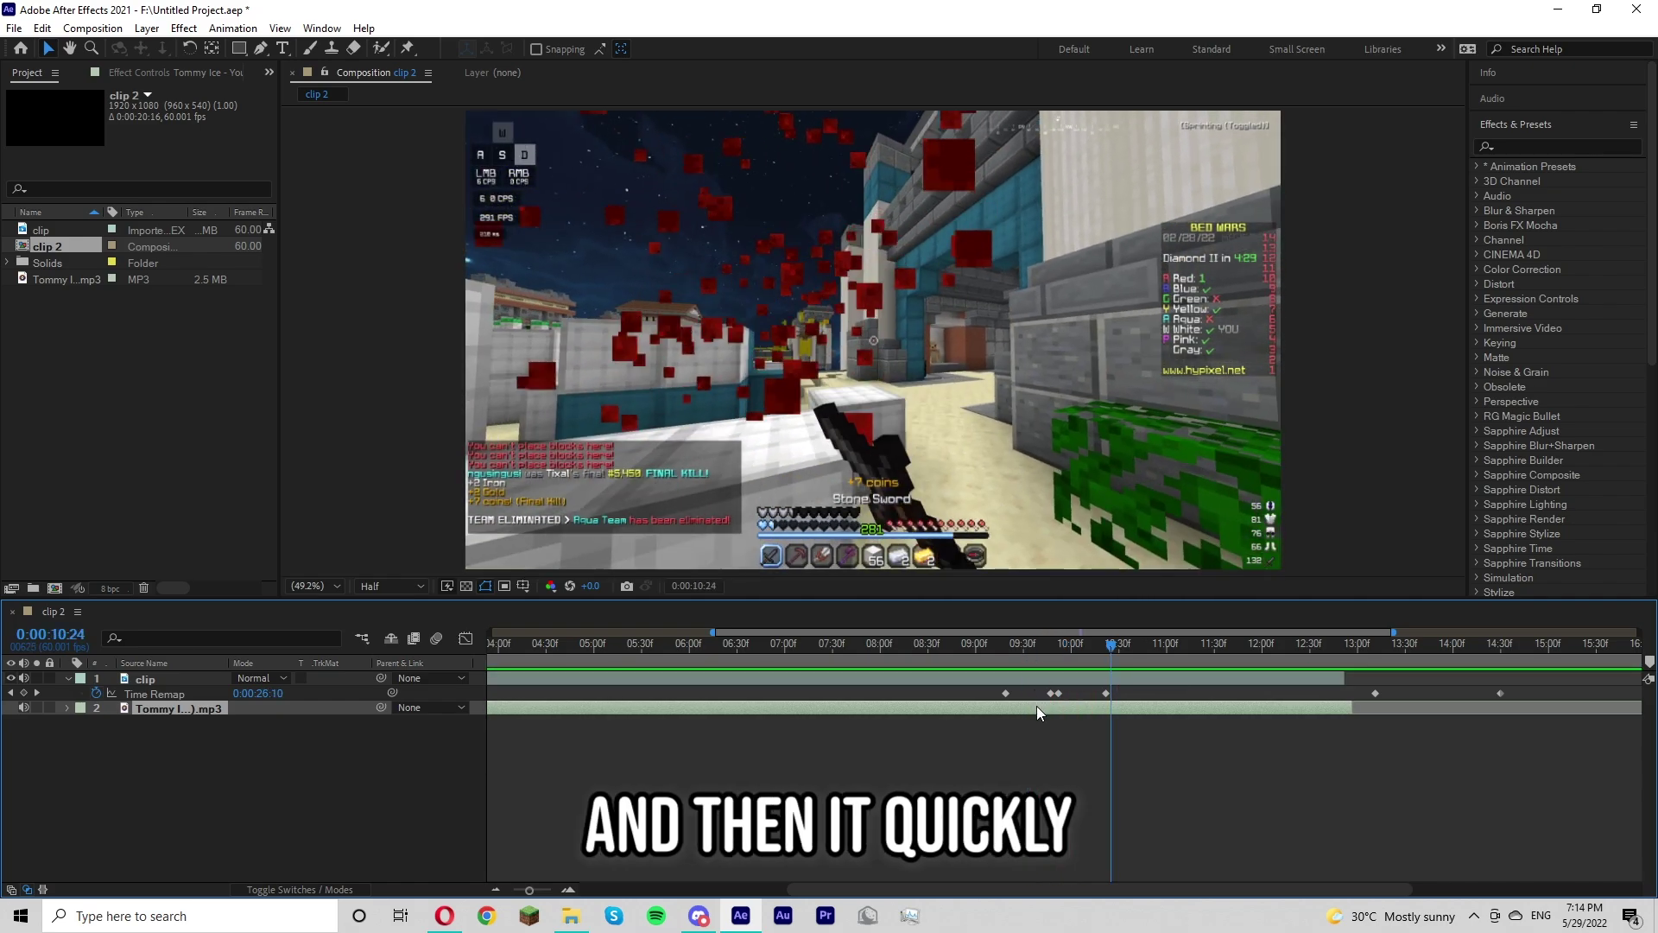
key(a)
key(d)
click(1032, 658)
click(1038, 676)
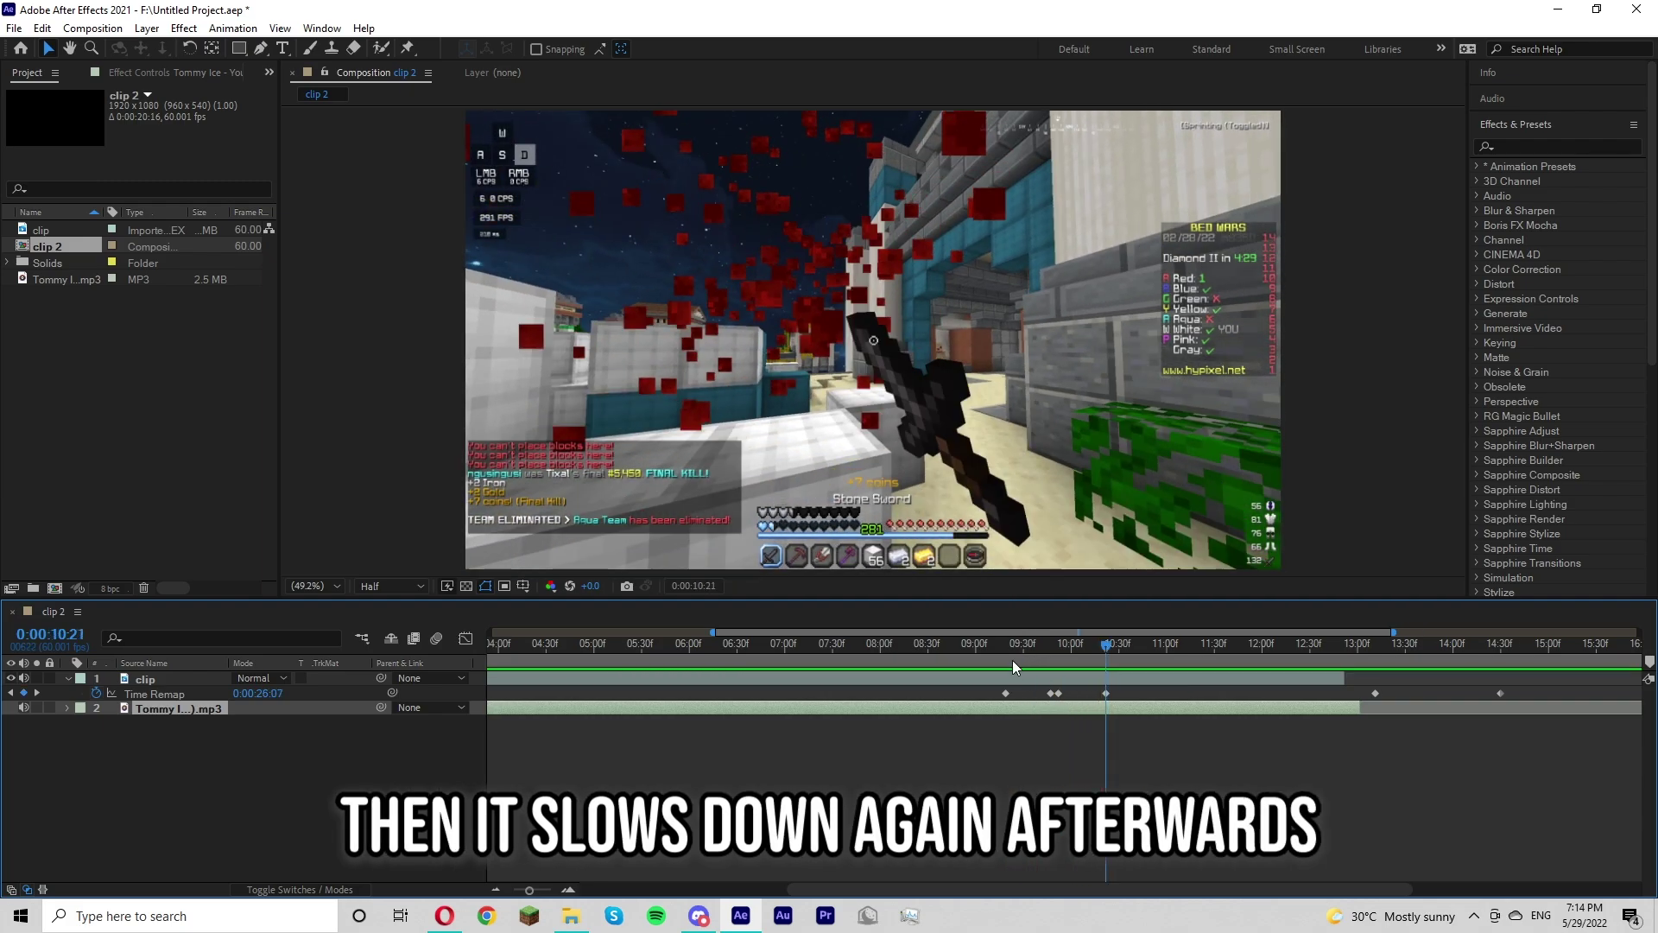
click(987, 655)
double_click(971, 657)
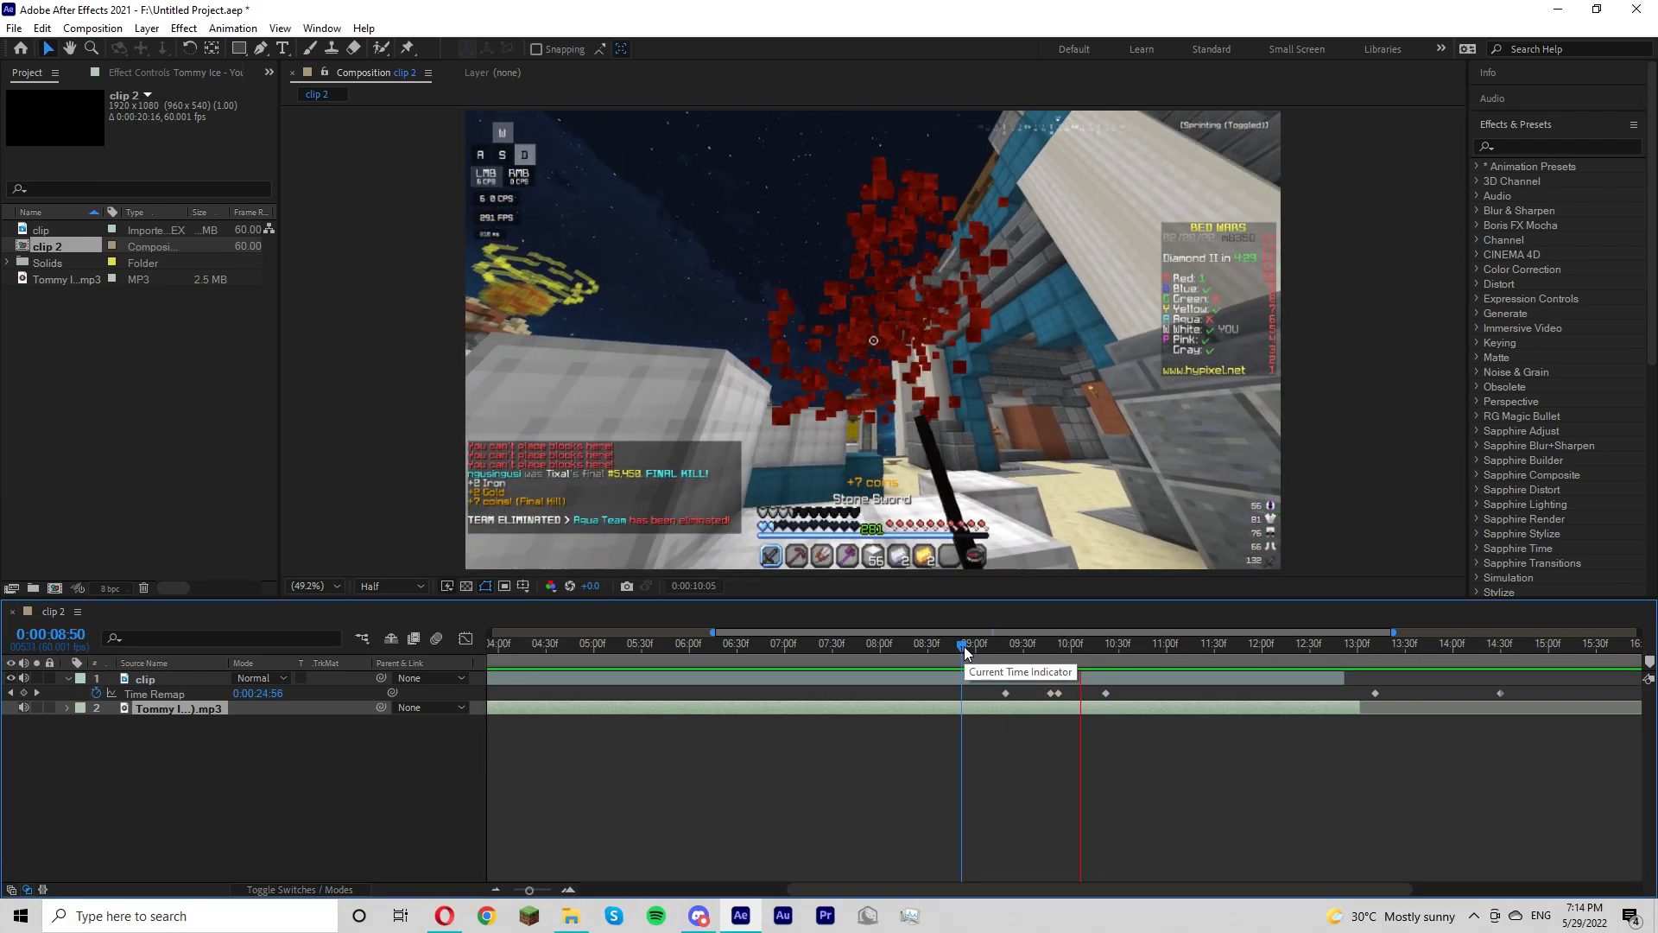
key(a)
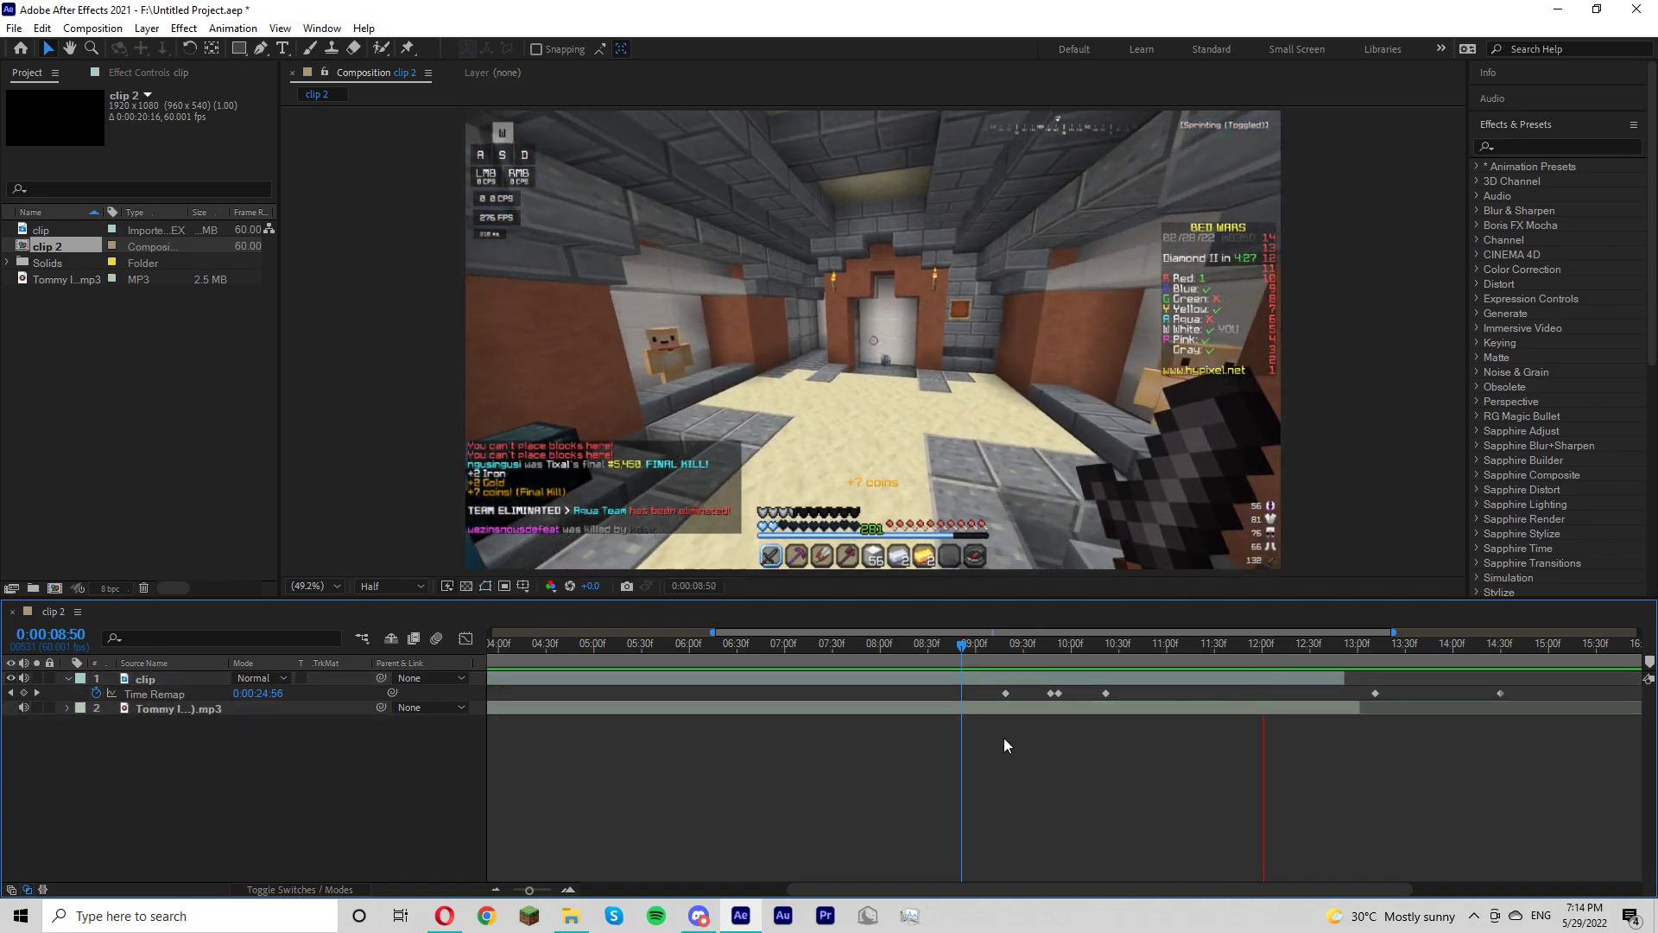
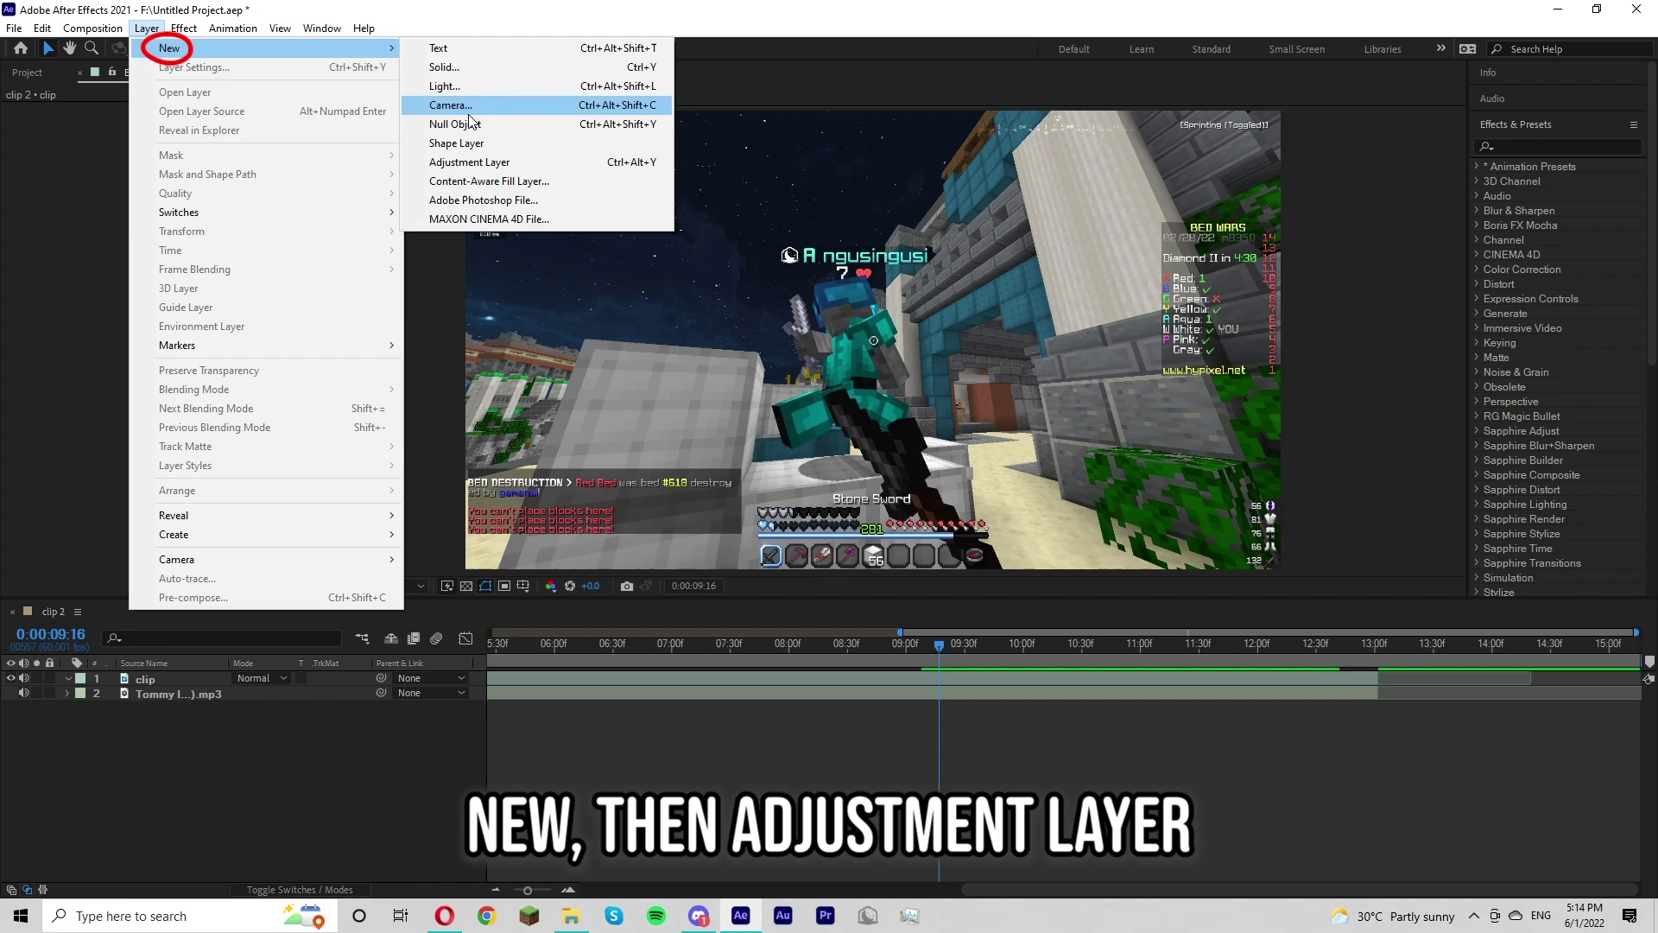
Move the playhead to about 10:30 where the new adjustment layer's effect should start.
drag(496, 191, 1062, 671)
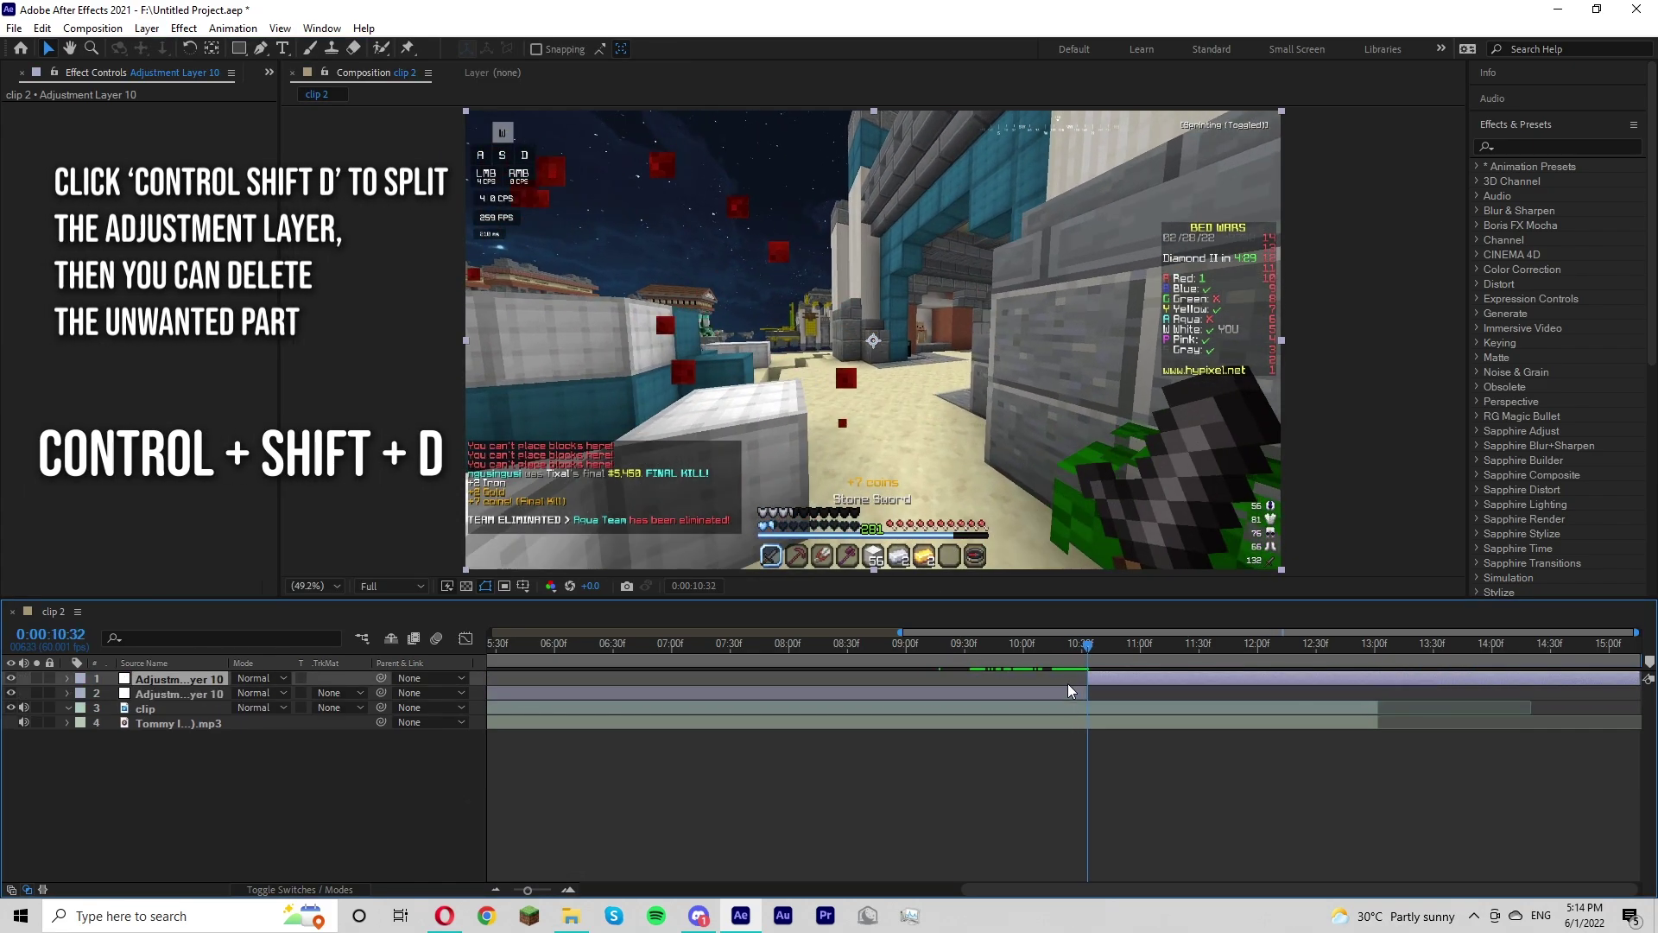